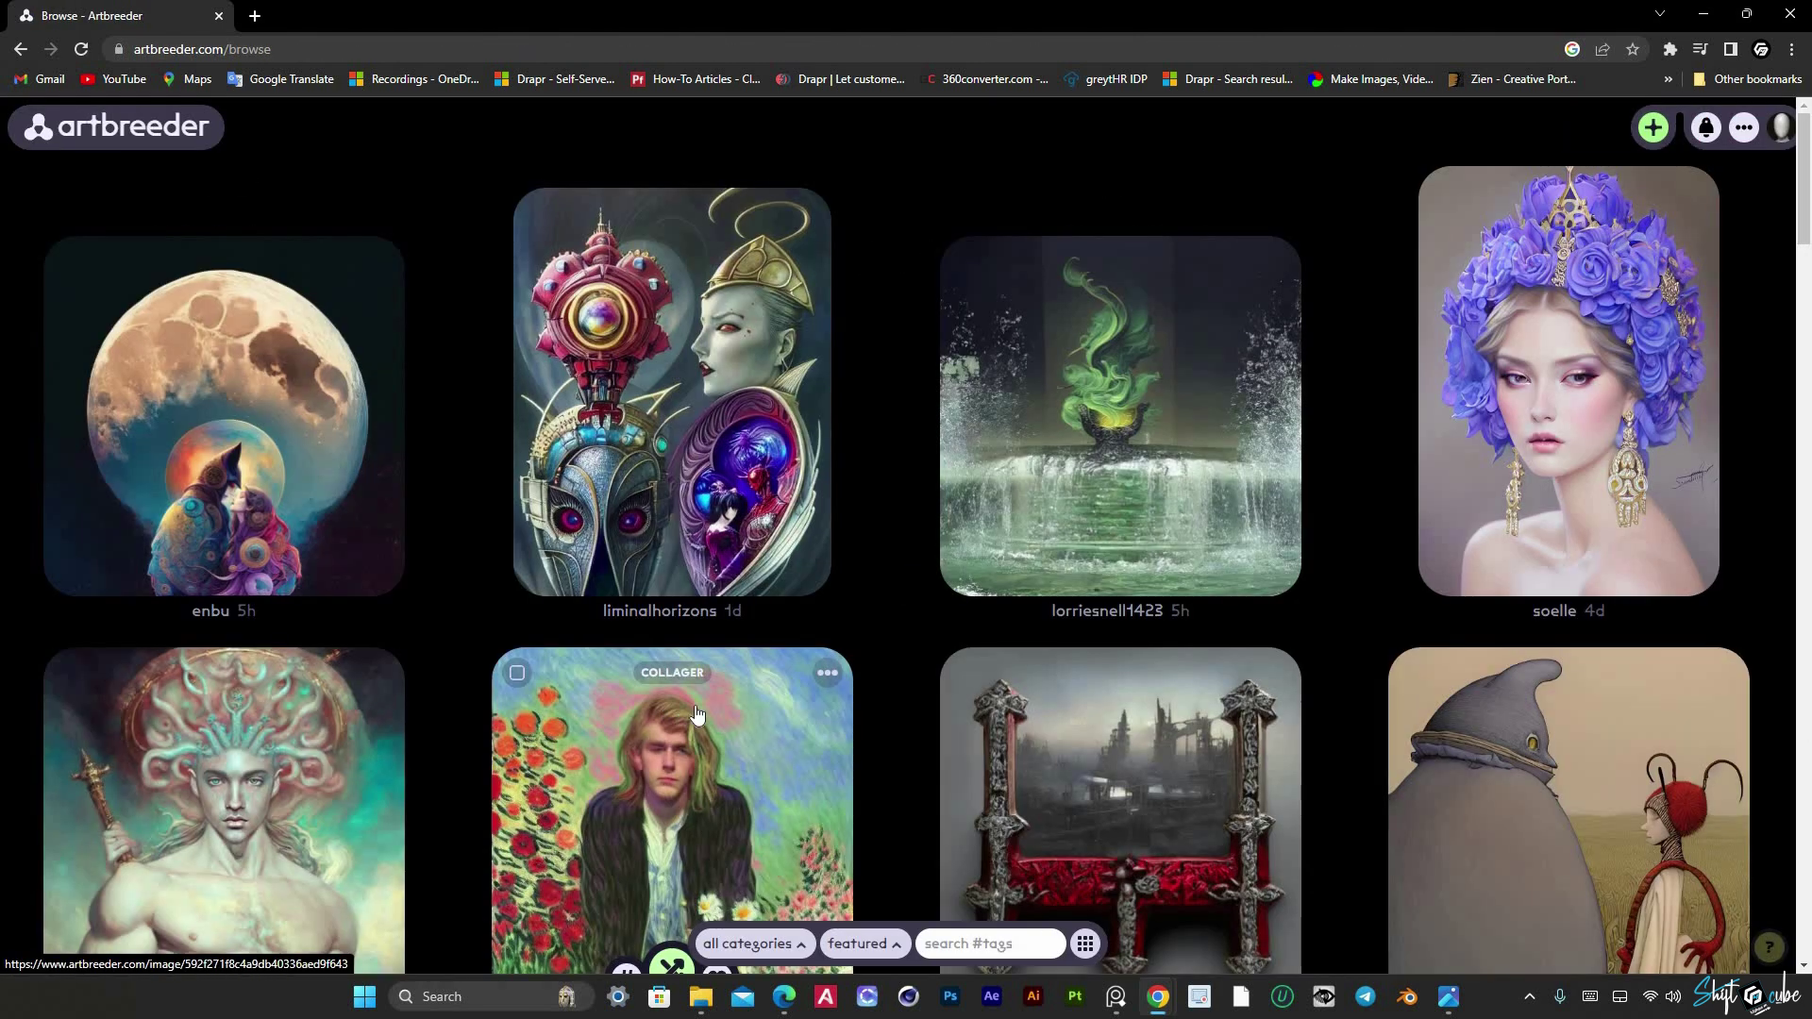
Step: Scroll the Browse feed through paintings and landscapes, return to all categories, and bring up the + create menu
{"action": "scroll", "scroll_direction": "down", "scroll_amount": 3}
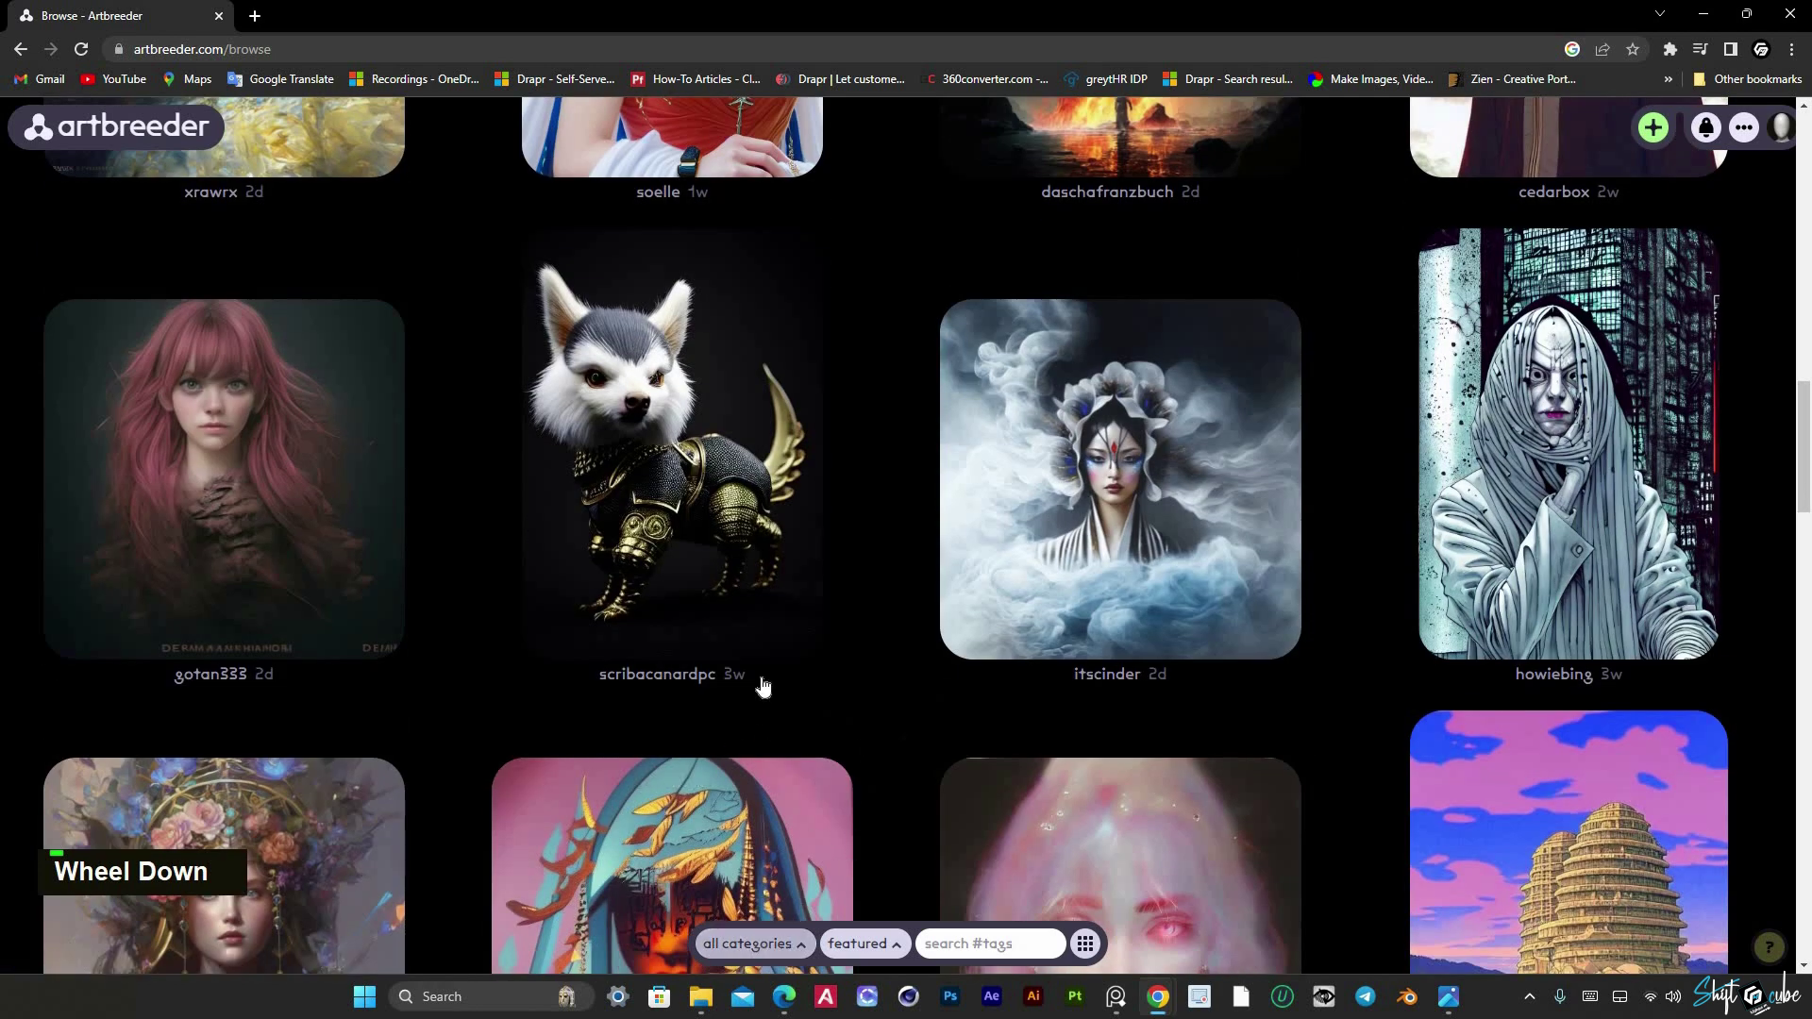
{"action": "scroll", "scroll_direction": "up", "scroll_amount": 3}
{"action": "scroll", "scroll_direction": "down", "scroll_amount": 3}
{"action": "scroll", "scroll_direction": "up", "scroll_amount": 3}
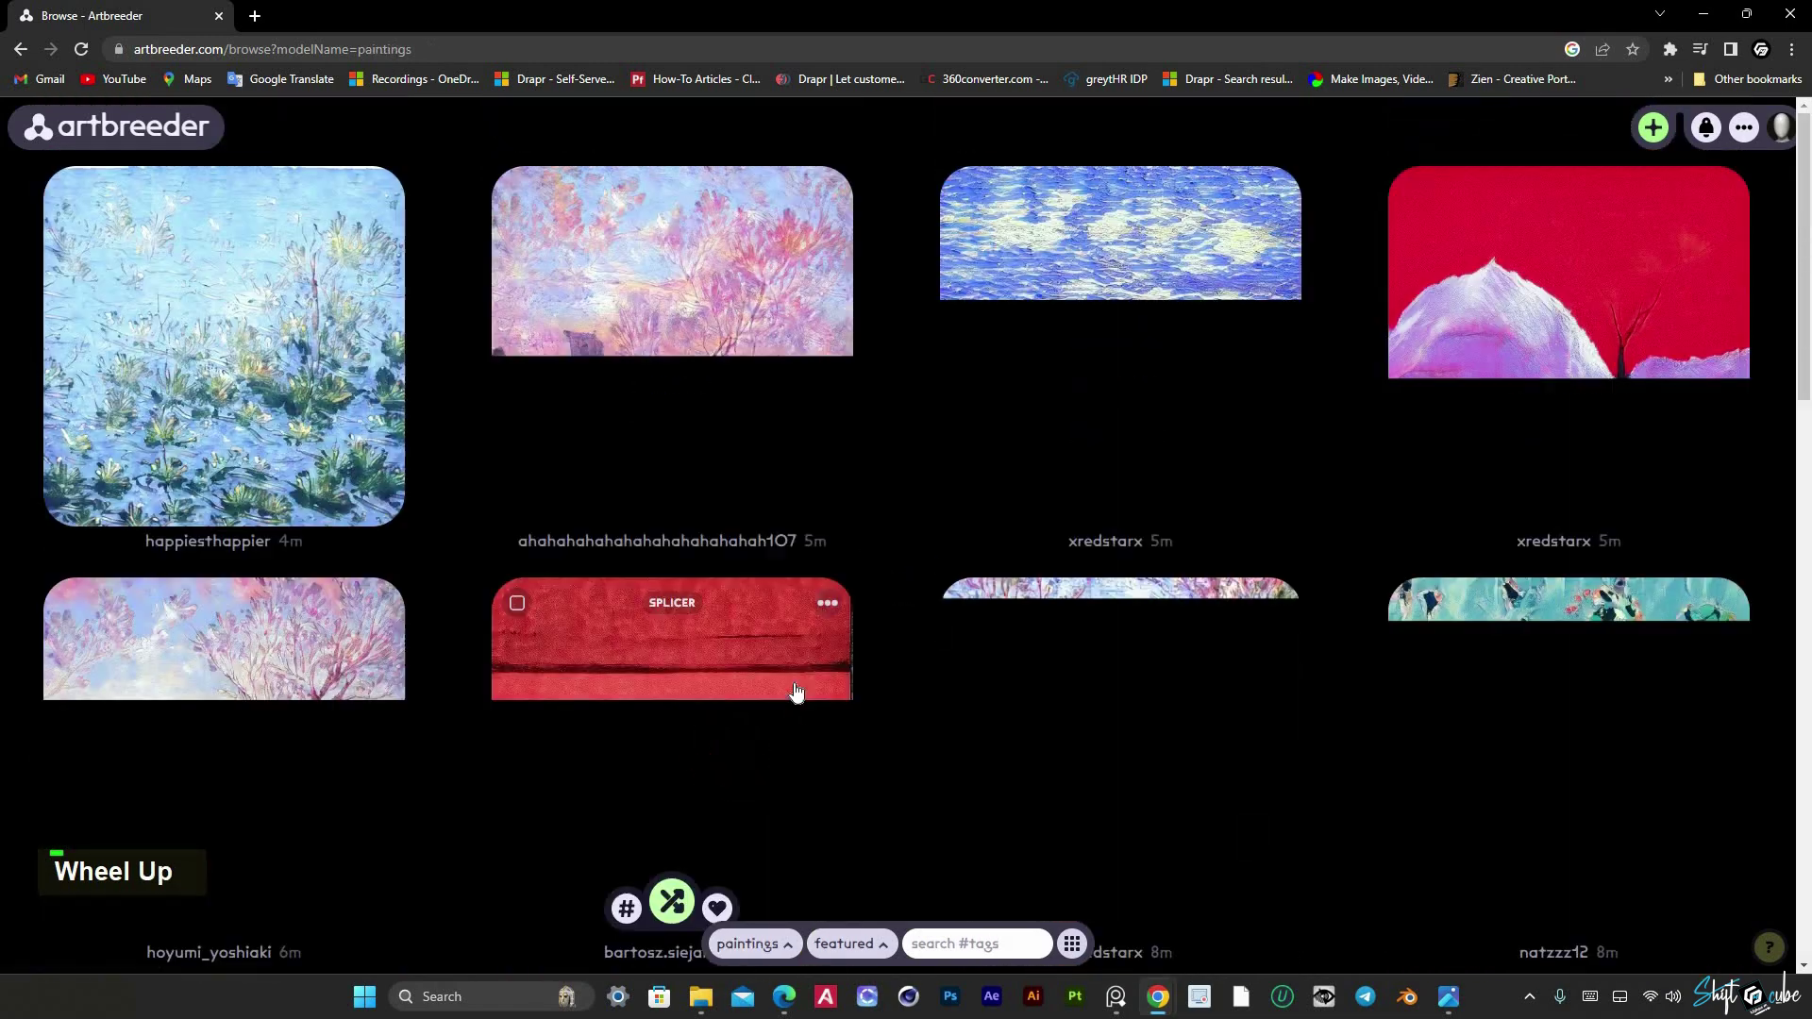
{"action": "scroll", "scroll_direction": "down", "scroll_amount": 3}
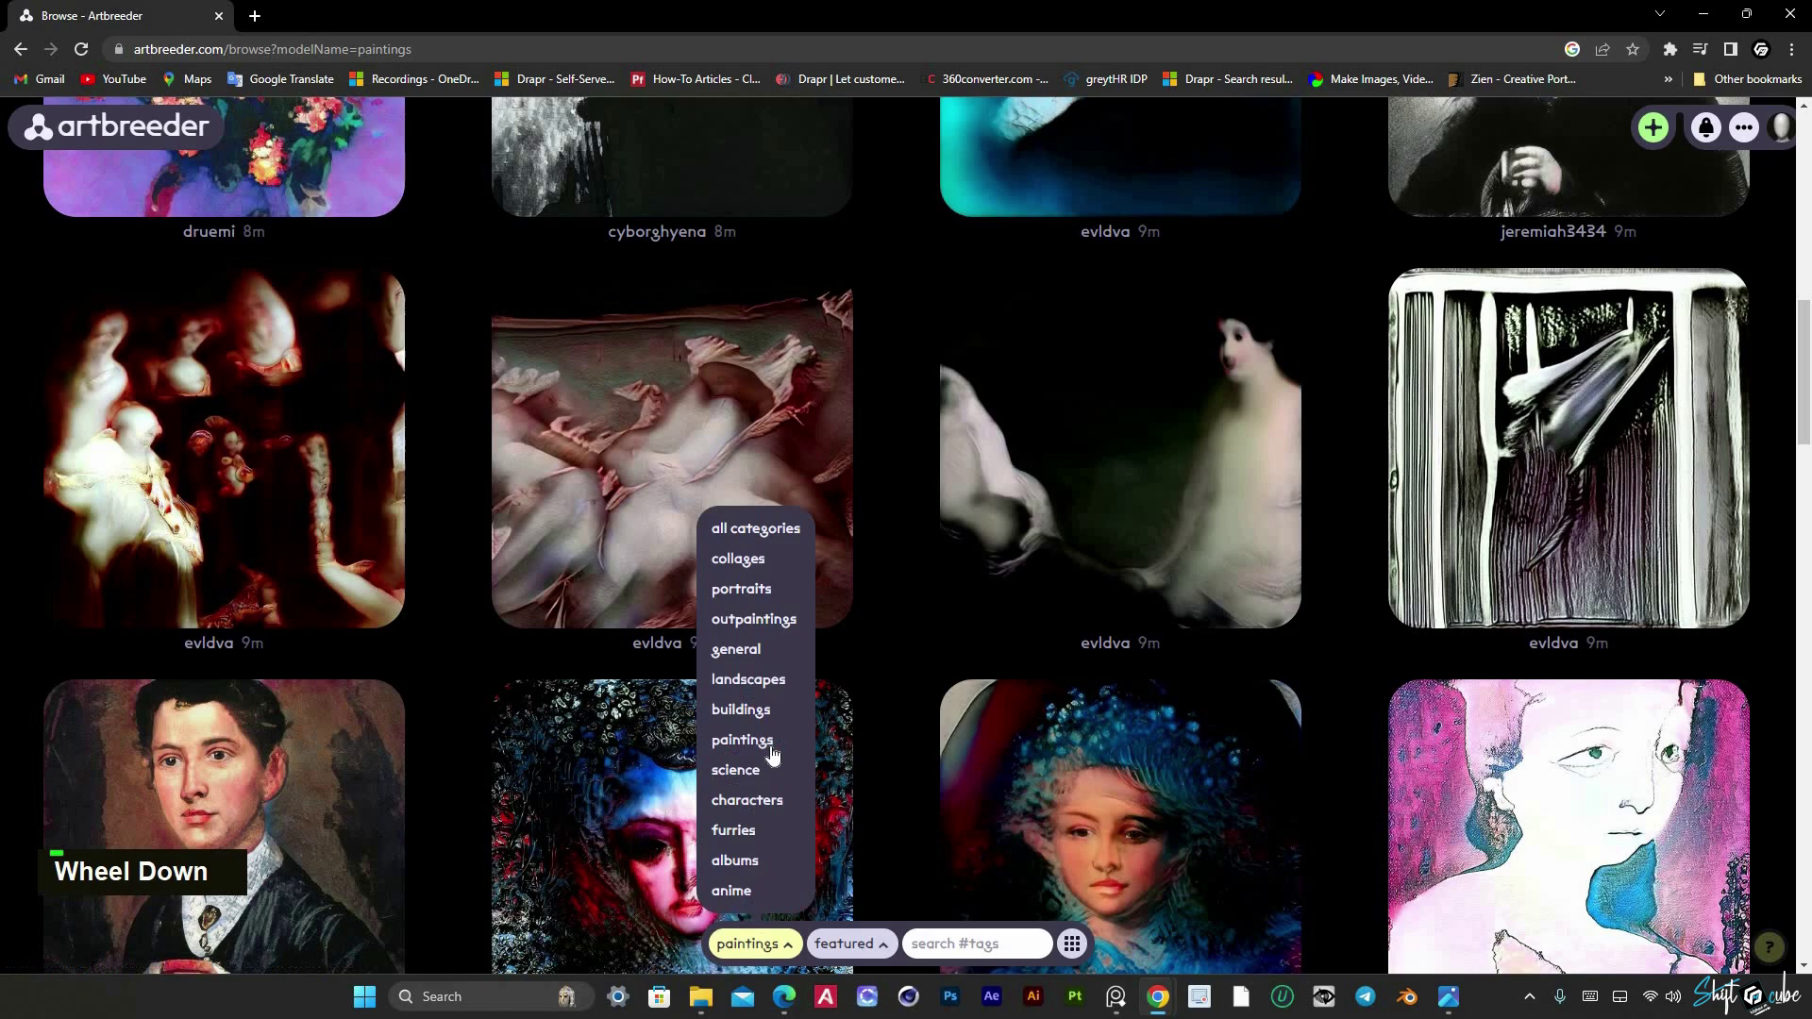
{"action": "scroll", "scroll_direction": "down", "scroll_amount": 3}
{"action": "scroll", "scroll_direction": "up", "scroll_amount": 3}
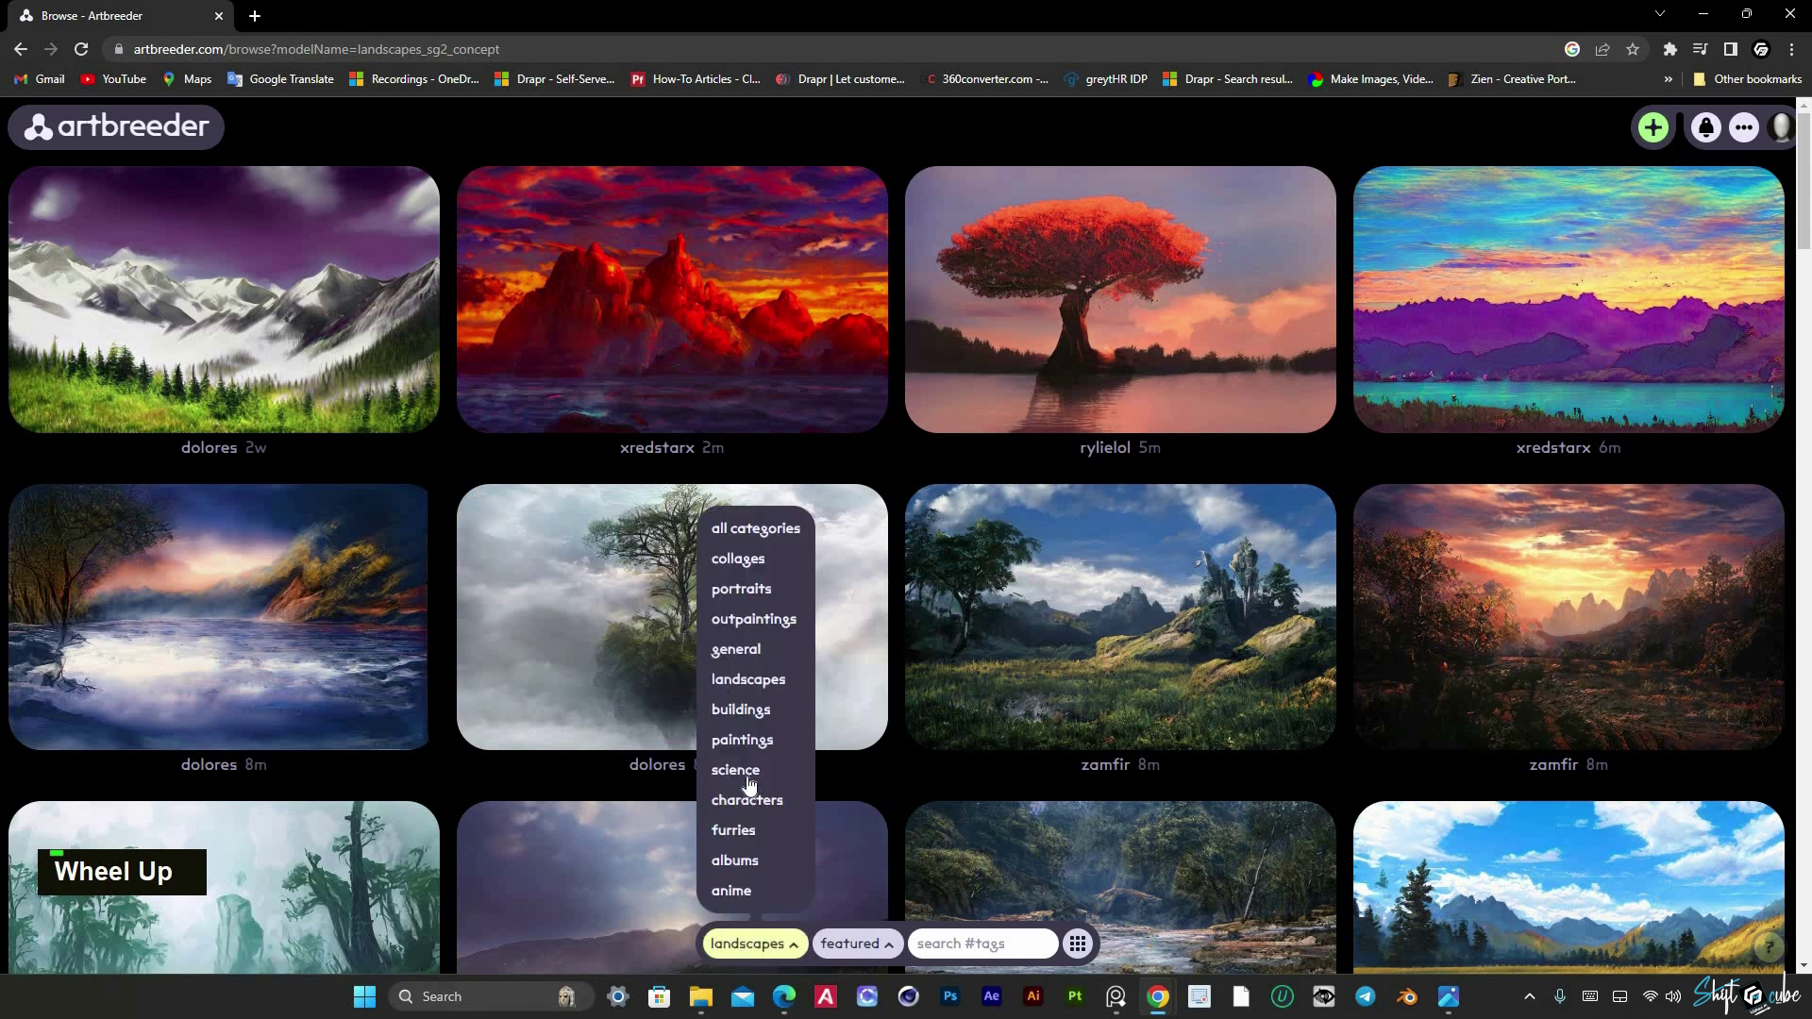
{"action": "scroll", "scroll_direction": "down", "scroll_amount": 3}
{"action": "scroll", "scroll_direction": "up", "scroll_amount": 3}
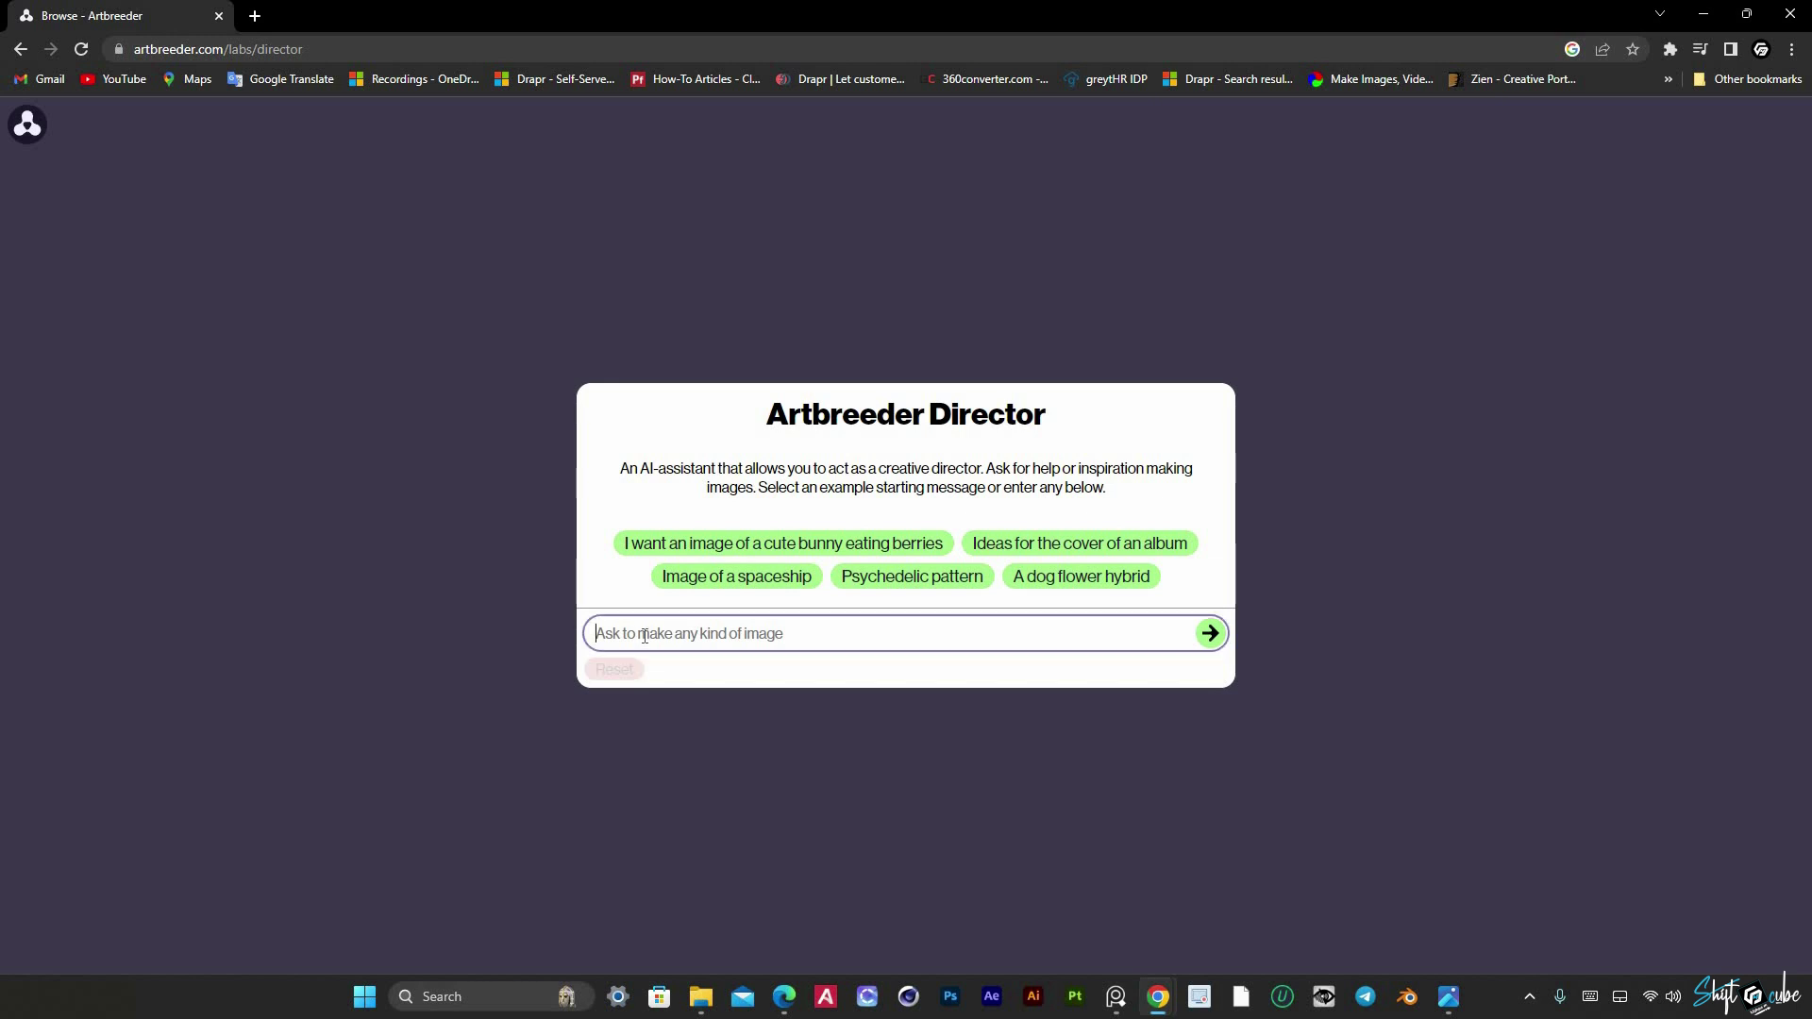
Step: Generate 'cute car' and 'cute monkey' images with the Director assistant
{"action": "type", "text": "cute car"}
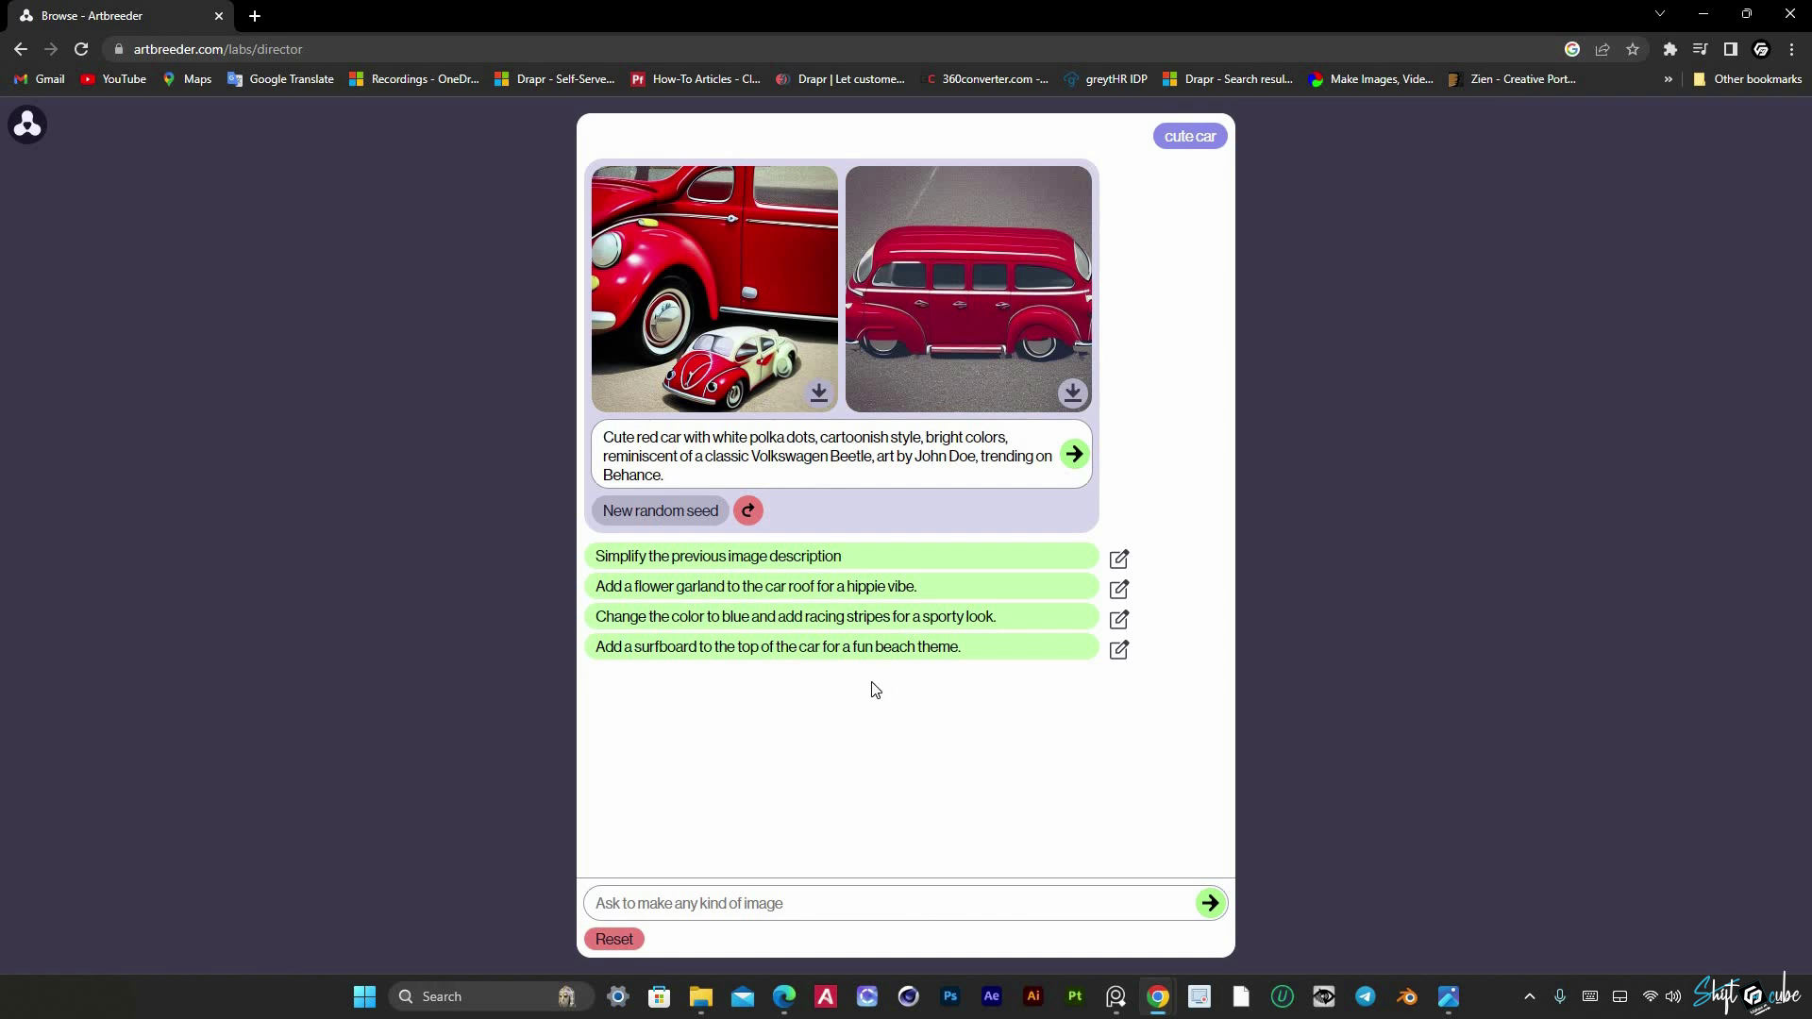
{"action": "type", "text": "cute car cute mo"}
{"action": "type", "text": "nkey"}
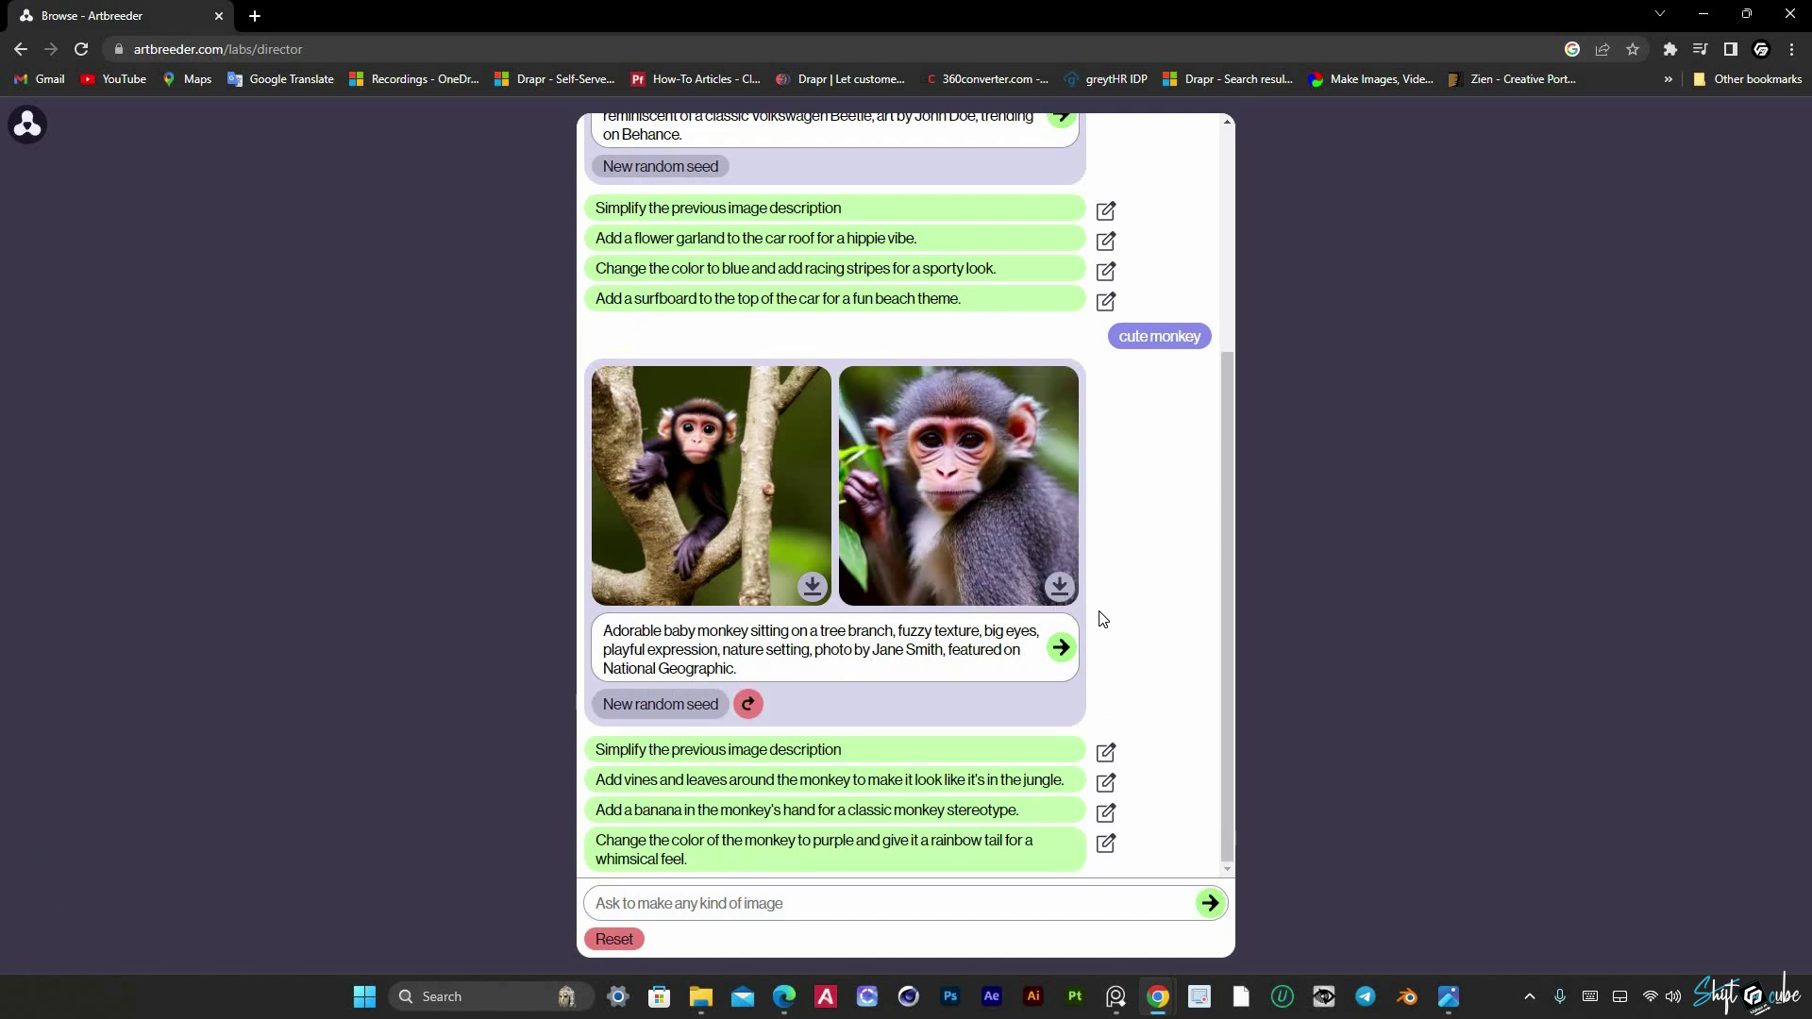
{"action": "scroll", "scroll_direction": "down", "scroll_amount": 3}
{"action": "scroll", "scroll_direction": "up", "scroll_amount": 3}
Step: Leave Director and start a new portrait via Create > Portraits
{"action": "type", "text": "cute car cute monkey"}
{"action": "scroll", "scroll_direction": "up", "scroll_amount": 3}
{"action": "type", "text": "cute car cute monkey"}
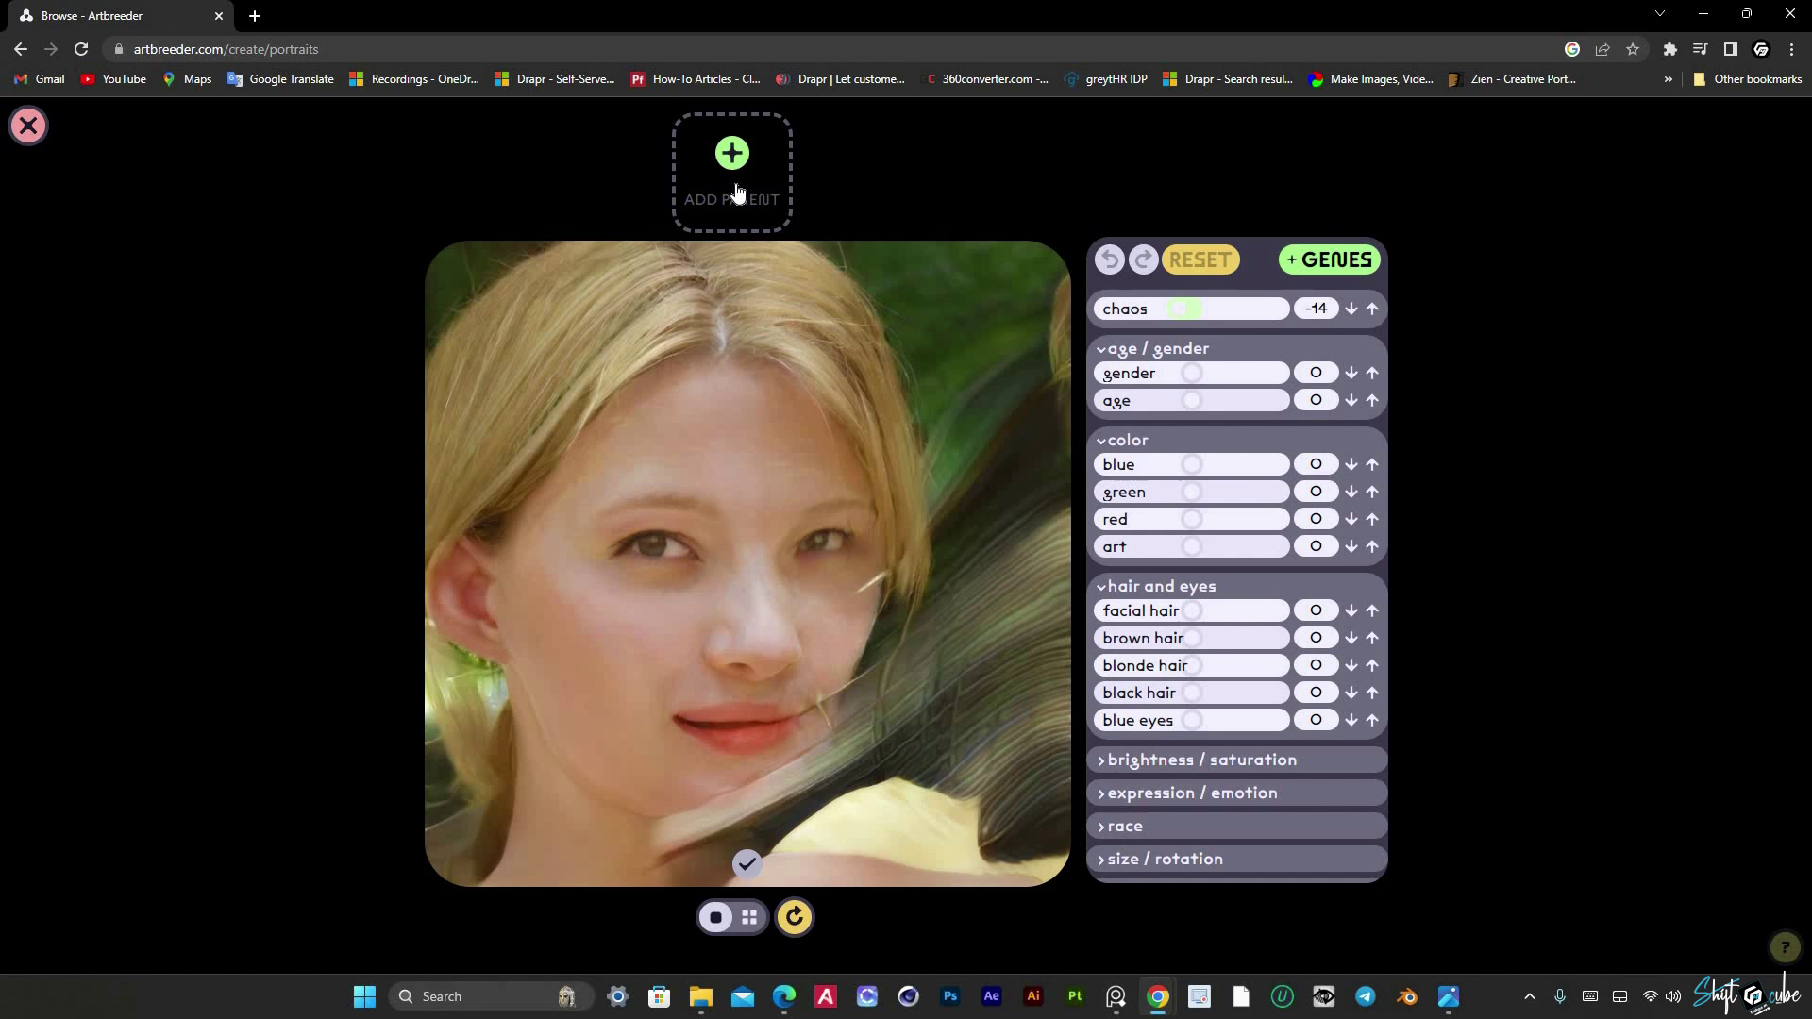
Step: Pick the pink-haired smiling woman as parent, raise age to 30, and add a second parent face
{"action": "scroll", "scroll_direction": "down", "scroll_amount": 3}
{"action": "scroll", "scroll_direction": "up", "scroll_amount": 3}
{"action": "scroll", "scroll_direction": "down", "scroll_amount": 3}
{"action": "scroll", "scroll_direction": "up", "scroll_amount": 3}
{"action": "scroll", "scroll_direction": "down", "scroll_amount": 3}
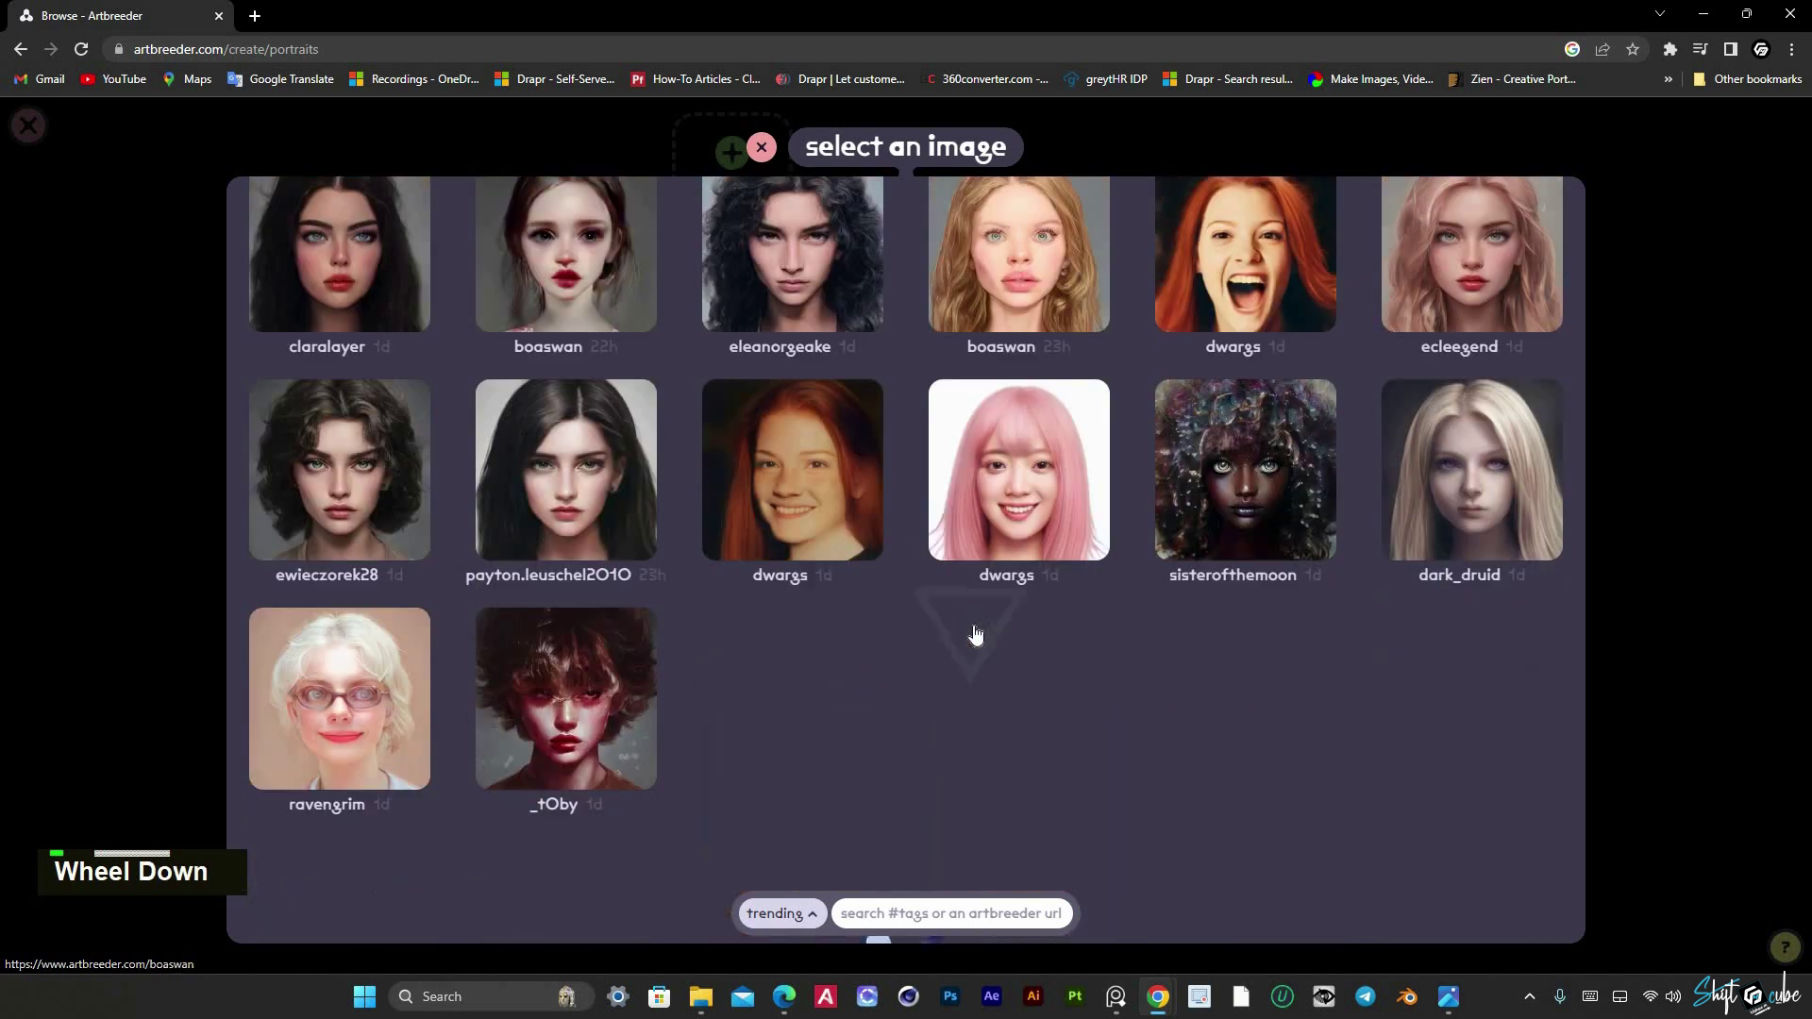
{"action": "scroll", "scroll_direction": "down", "scroll_amount": 3}
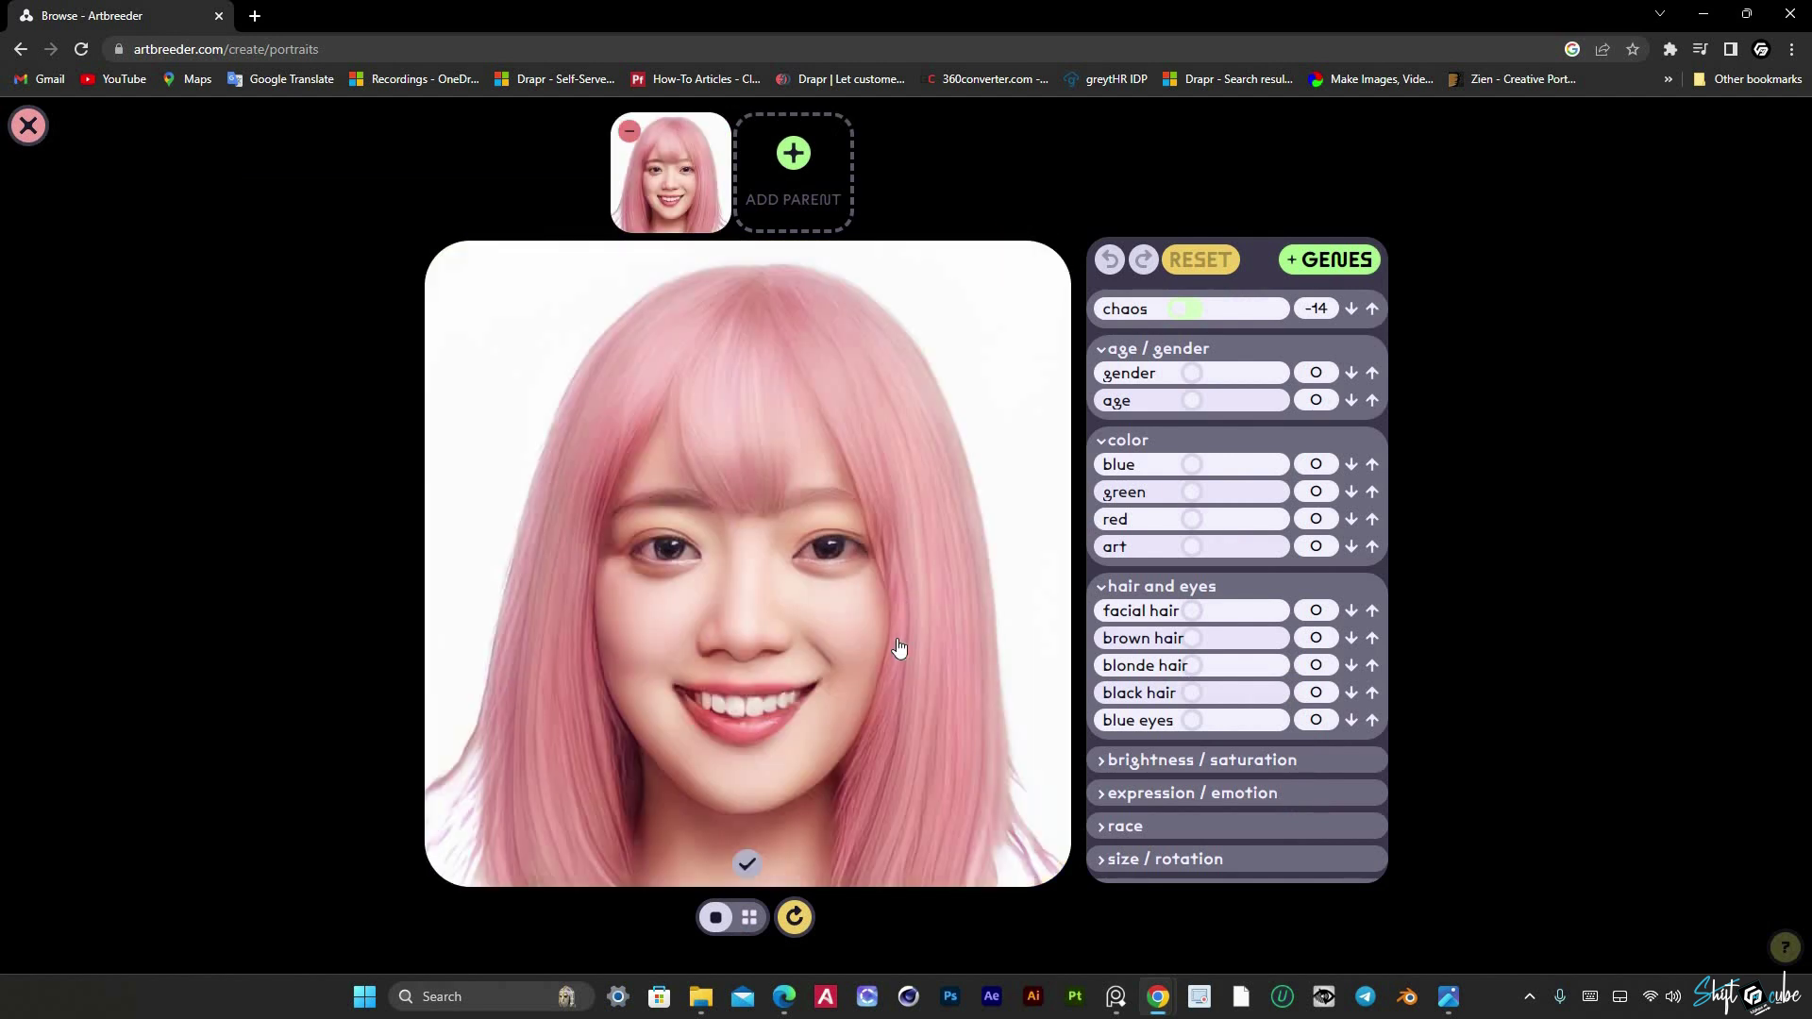
{"action": "scroll", "scroll_direction": "up", "scroll_amount": 3}
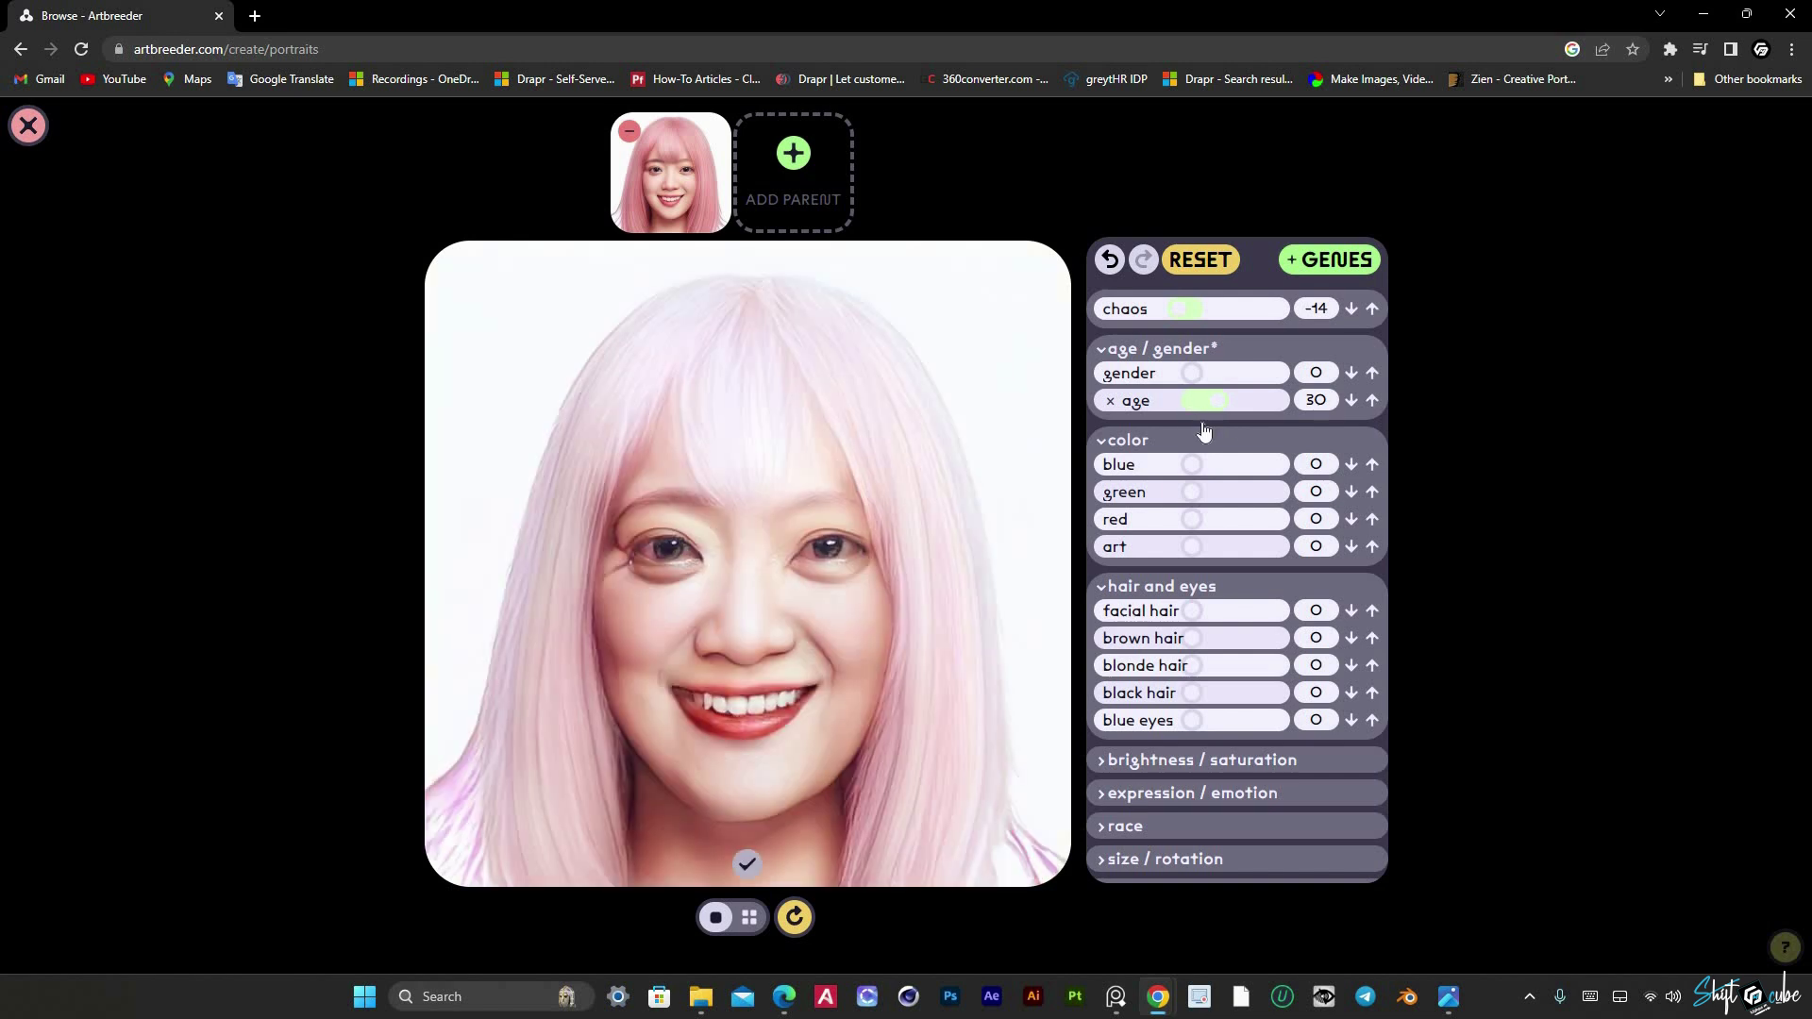
Step: Adjust the blended portrait's age gene to -23, then settle it at 21
{"action": "scroll", "scroll_direction": "down", "scroll_amount": 3}
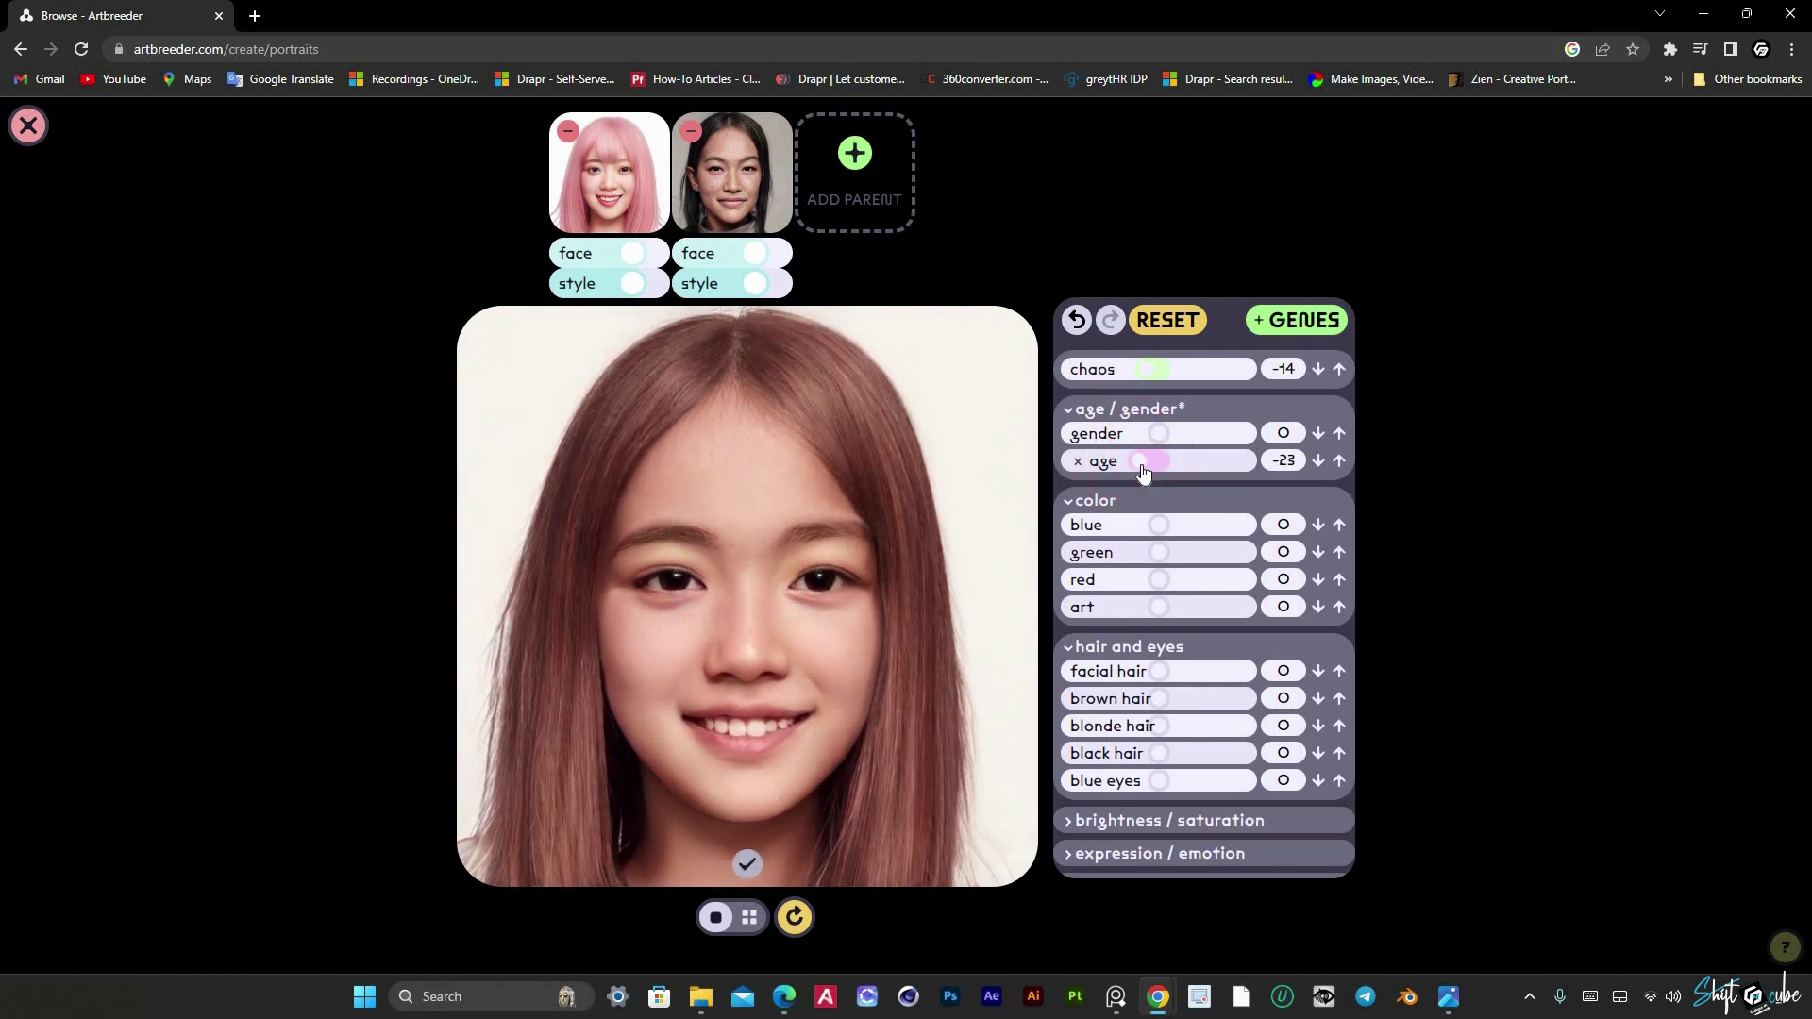
{"action": "scroll", "scroll_direction": "down", "scroll_amount": 3}
{"action": "scroll", "scroll_direction": "up", "scroll_amount": 3}
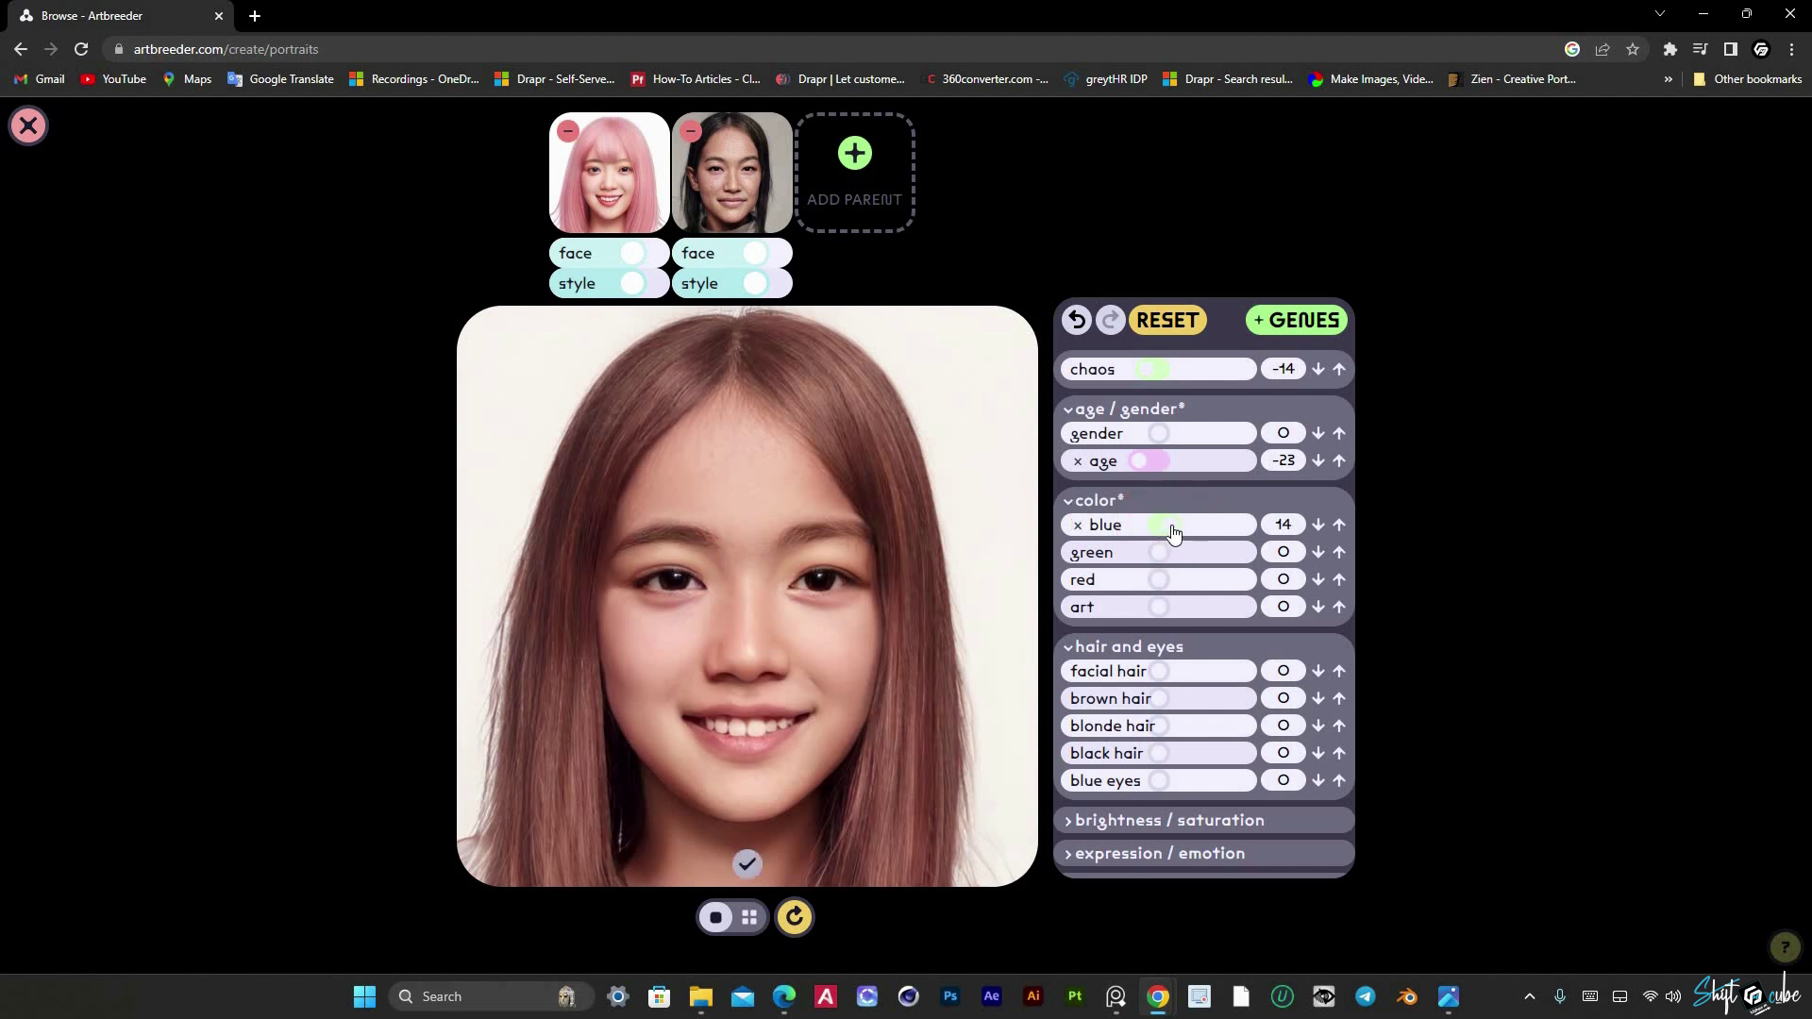
{"action": "scroll", "scroll_direction": "down", "scroll_amount": 3}
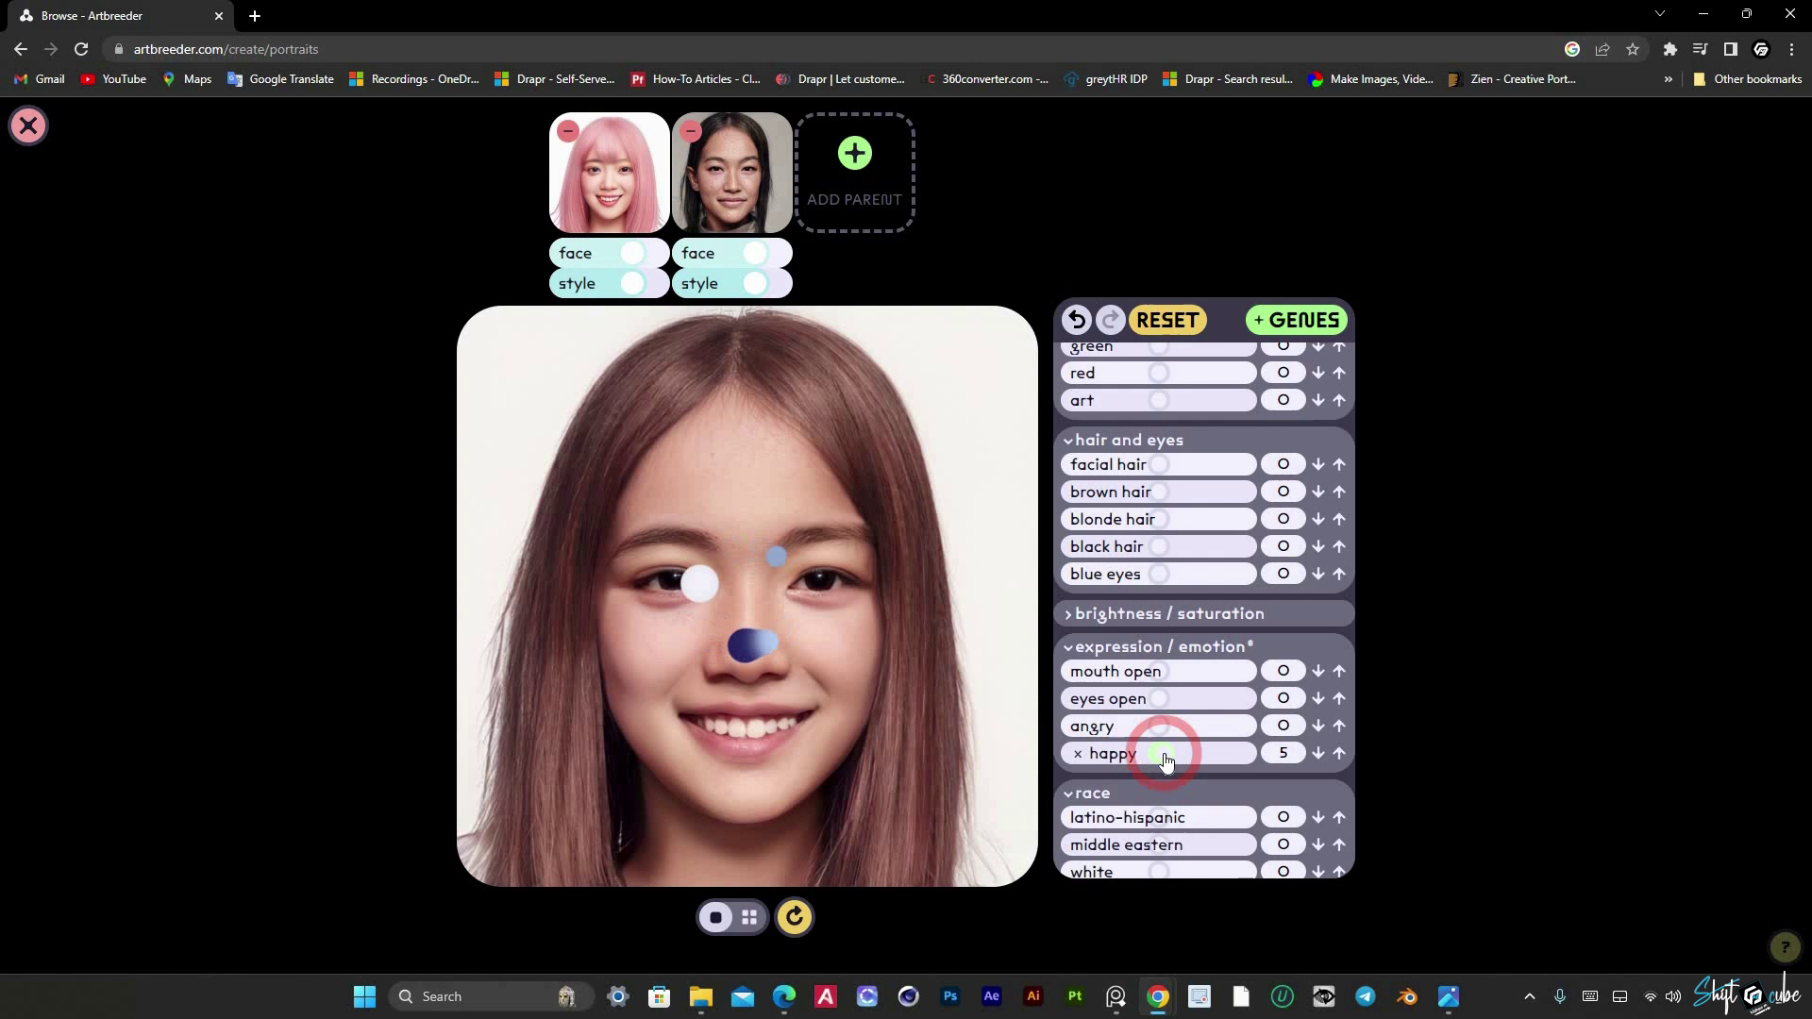
Step: Set the blue tint to 14 and nudge the happy expression slider up slightly
{"action": "scroll", "scroll_direction": "down", "scroll_amount": 3}
{"action": "scroll", "scroll_direction": "up", "scroll_amount": 3}
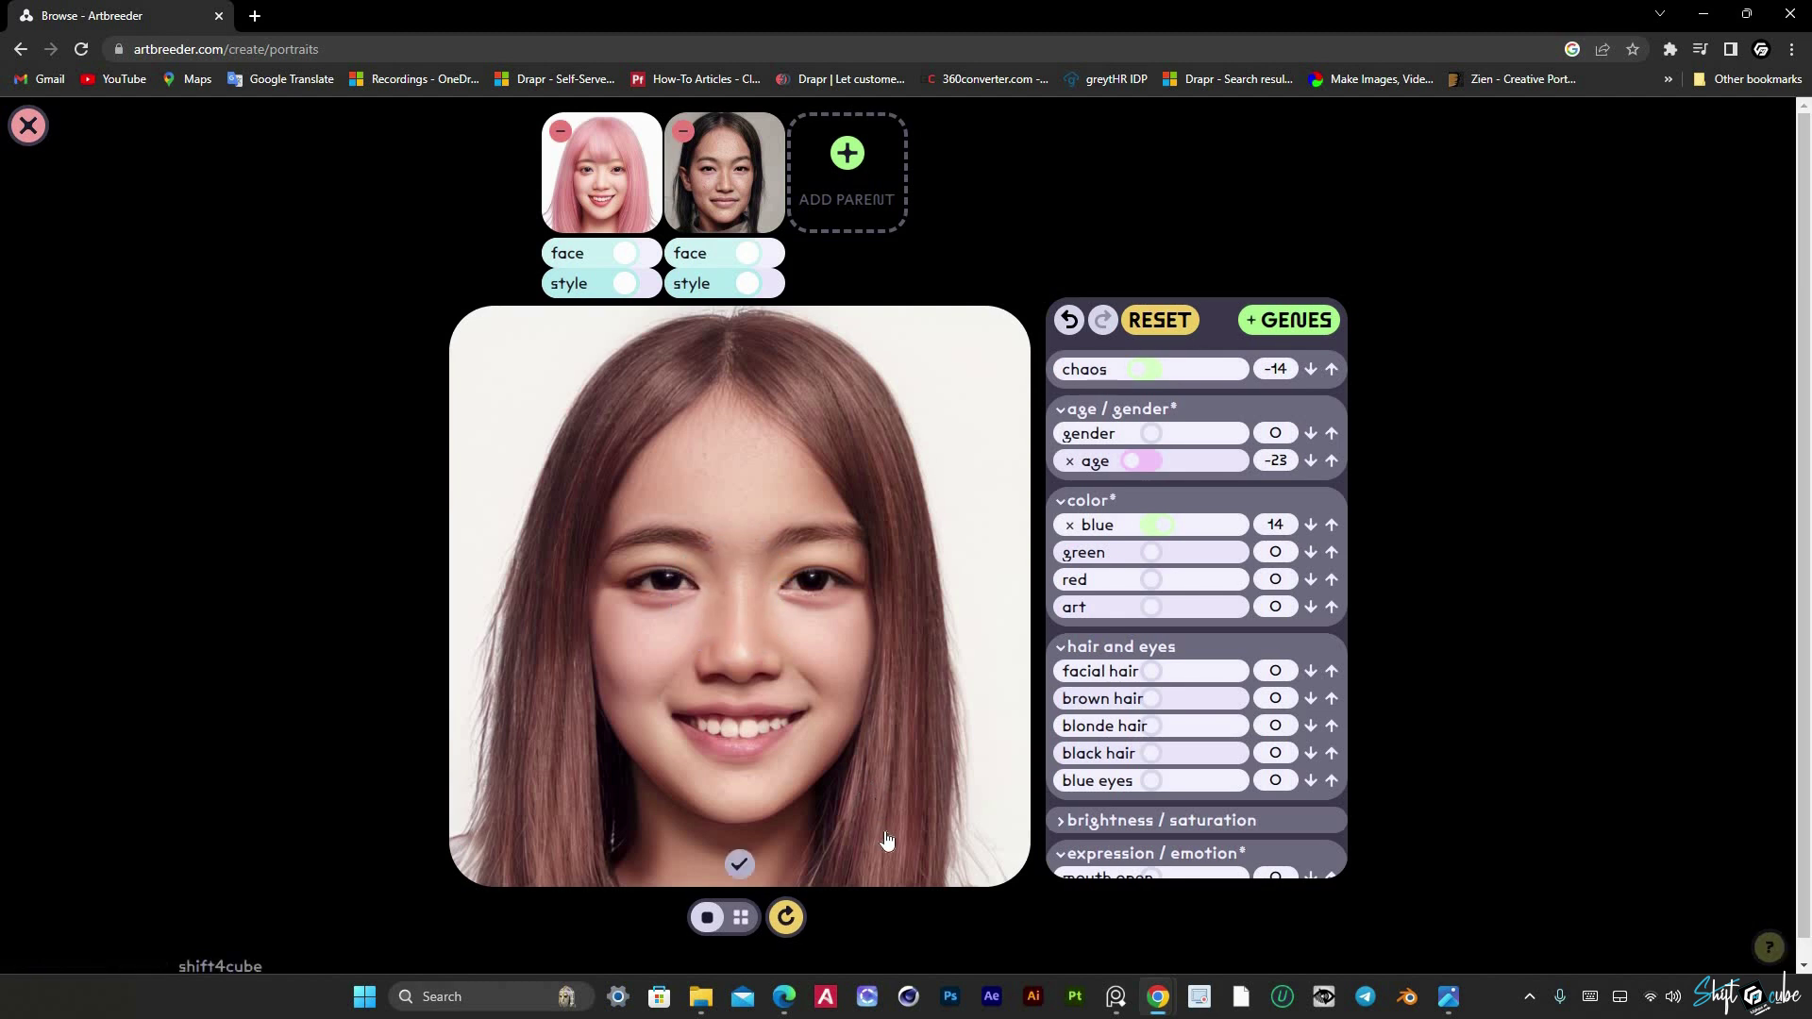
{"action": "scroll", "scroll_direction": "down", "scroll_amount": 3}
{"action": "scroll", "scroll_direction": "up", "scroll_amount": 3}
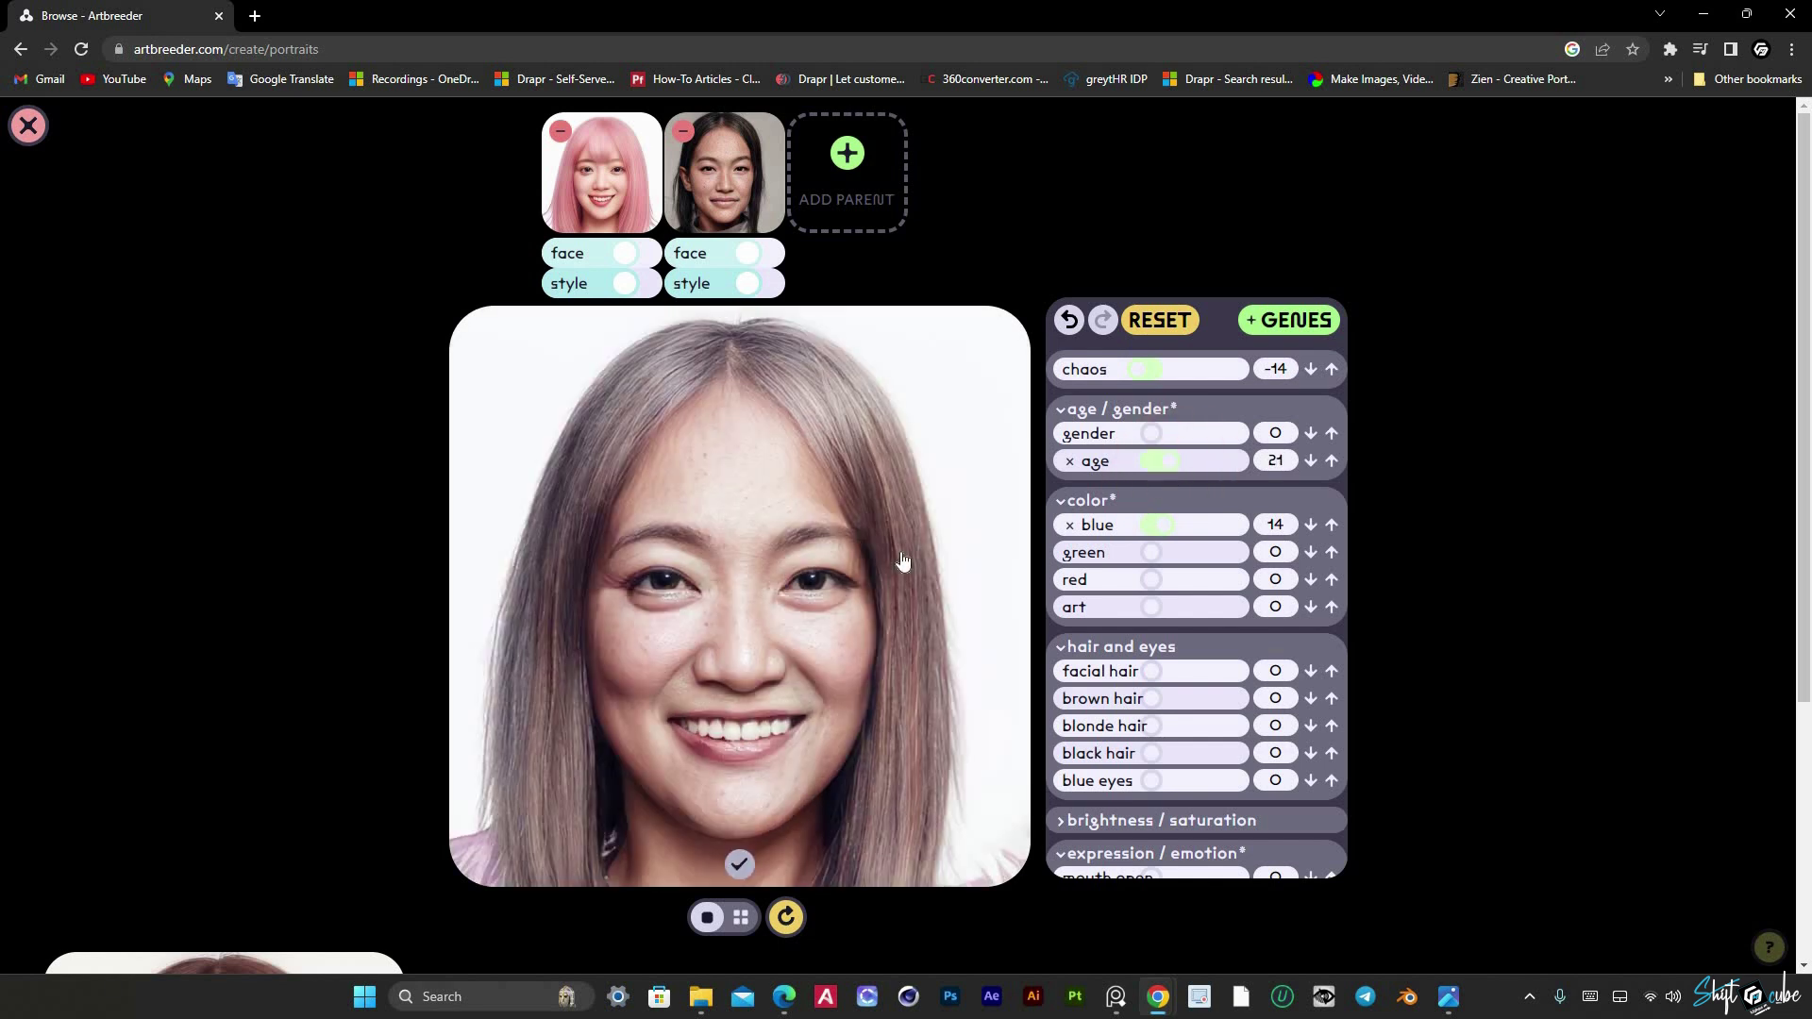
{"action": "scroll", "scroll_direction": "down", "scroll_amount": 3}
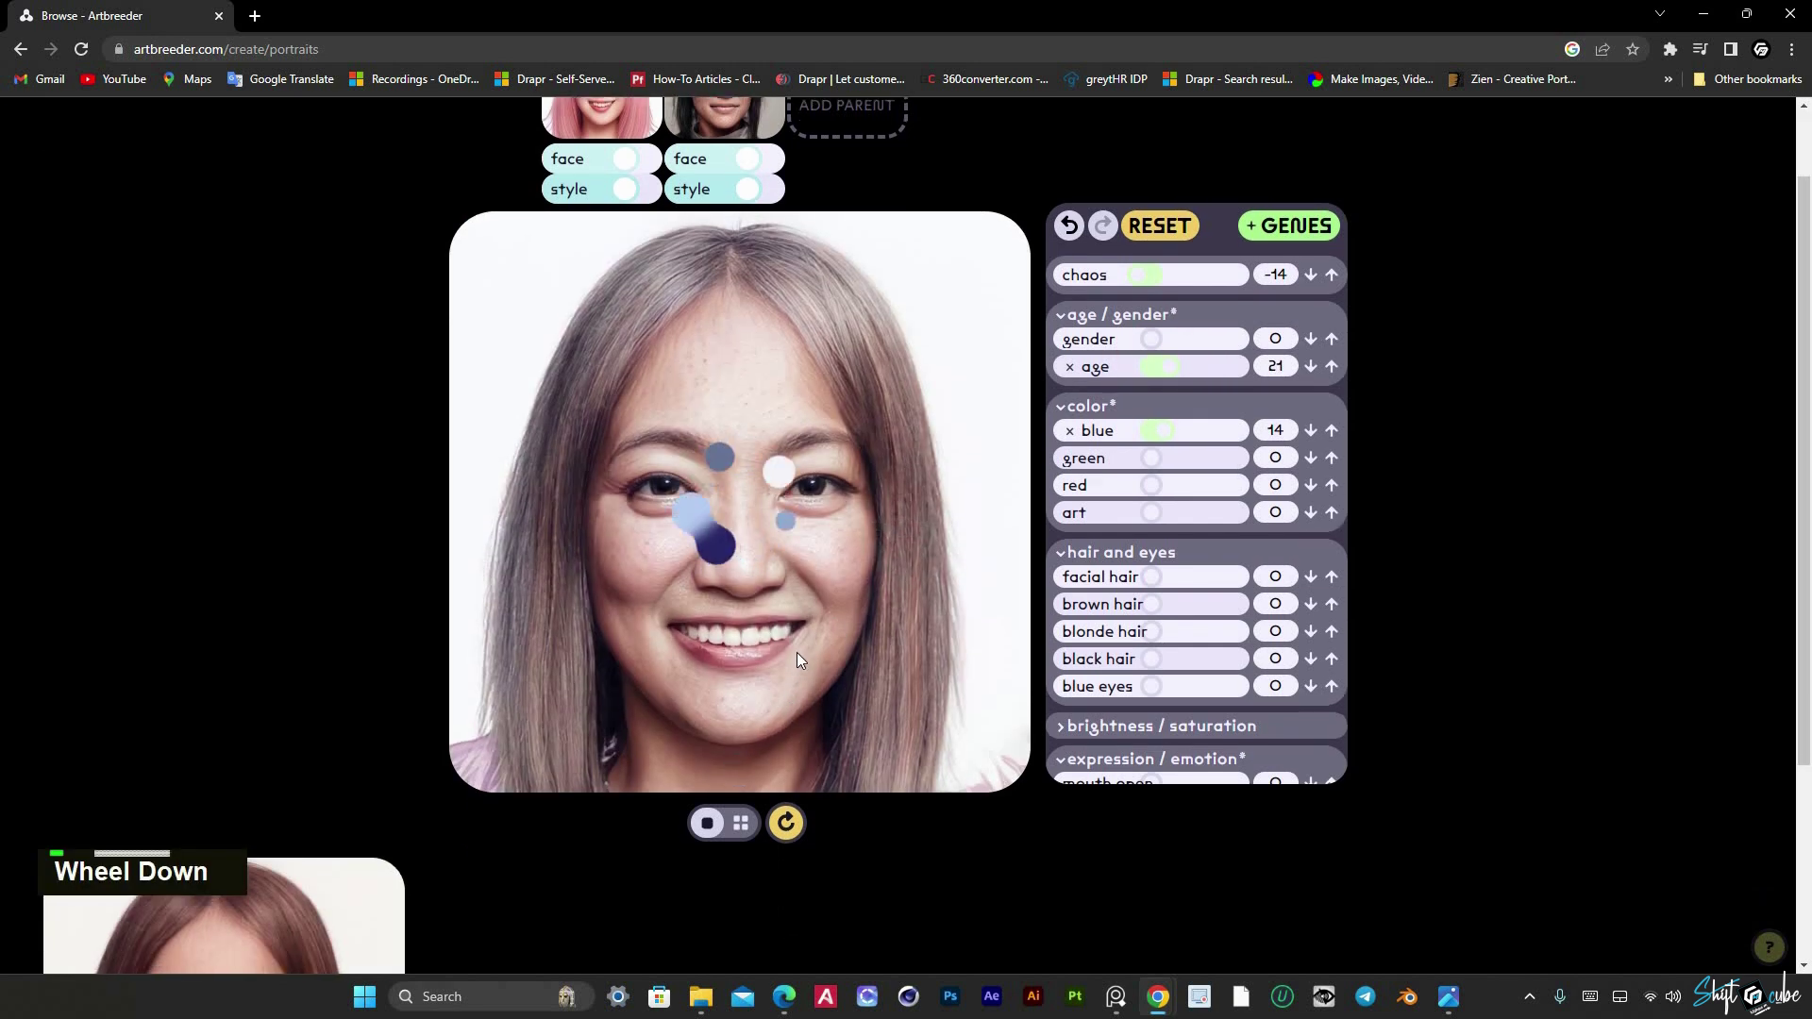
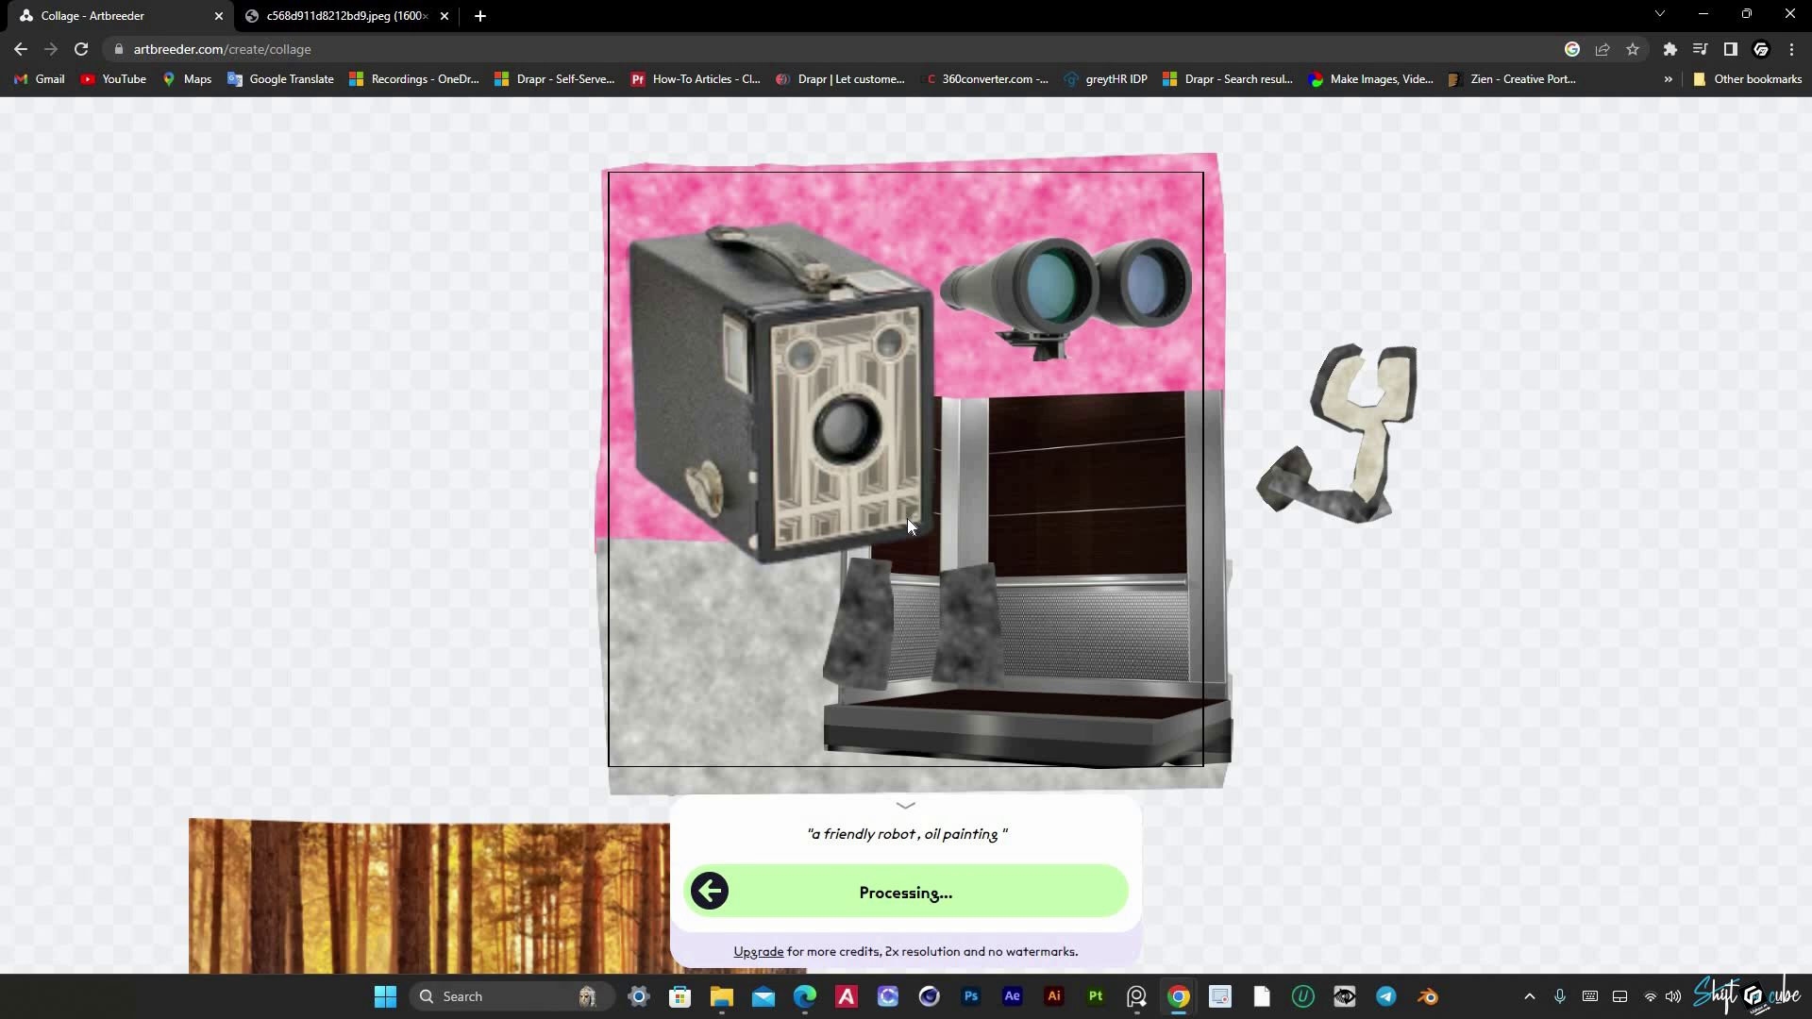
Step: View the rendered friendly robot painting, then go to the legacy video page's image picker
{"action": "scroll", "scroll_direction": "down", "scroll_amount": 3}
{"action": "scroll", "scroll_direction": "up", "scroll_amount": 3}
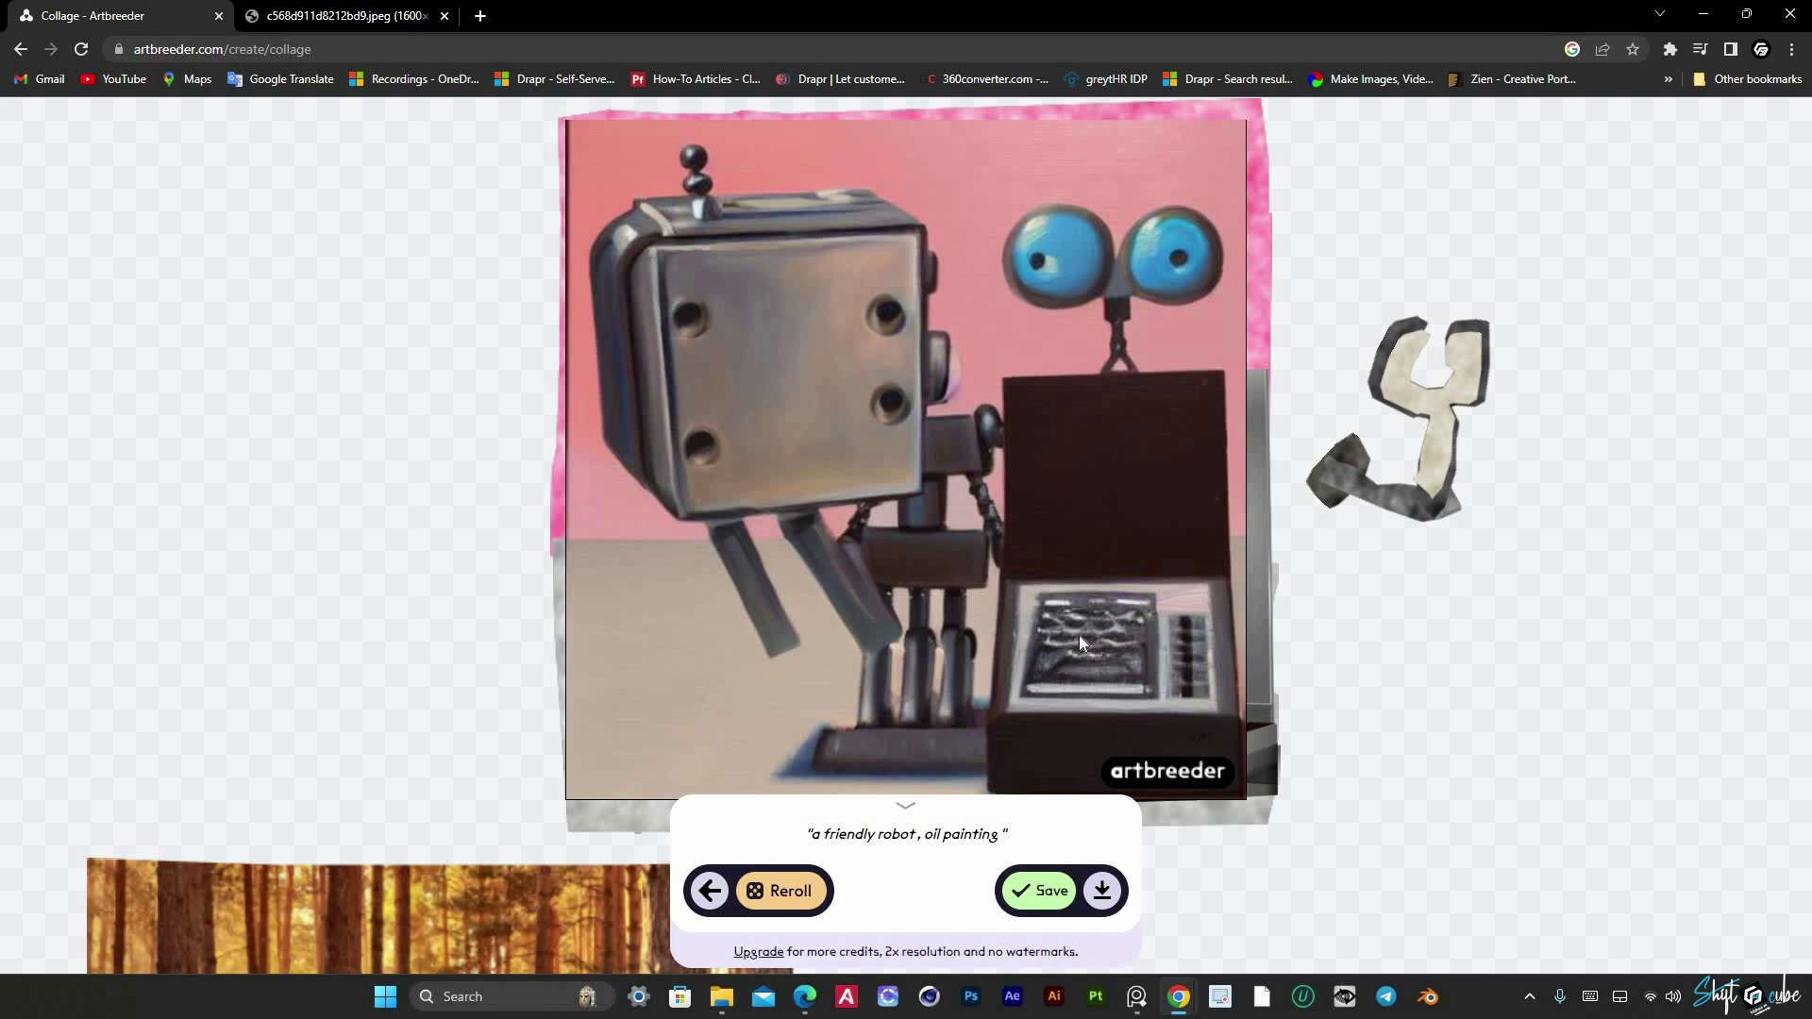
{"action": "scroll", "scroll_direction": "down", "scroll_amount": 3}
Step: Add five portrait frames to the timeline, preview the morph, and bring up the hamburger menu
{"action": "scroll", "scroll_direction": "up", "scroll_amount": 3}
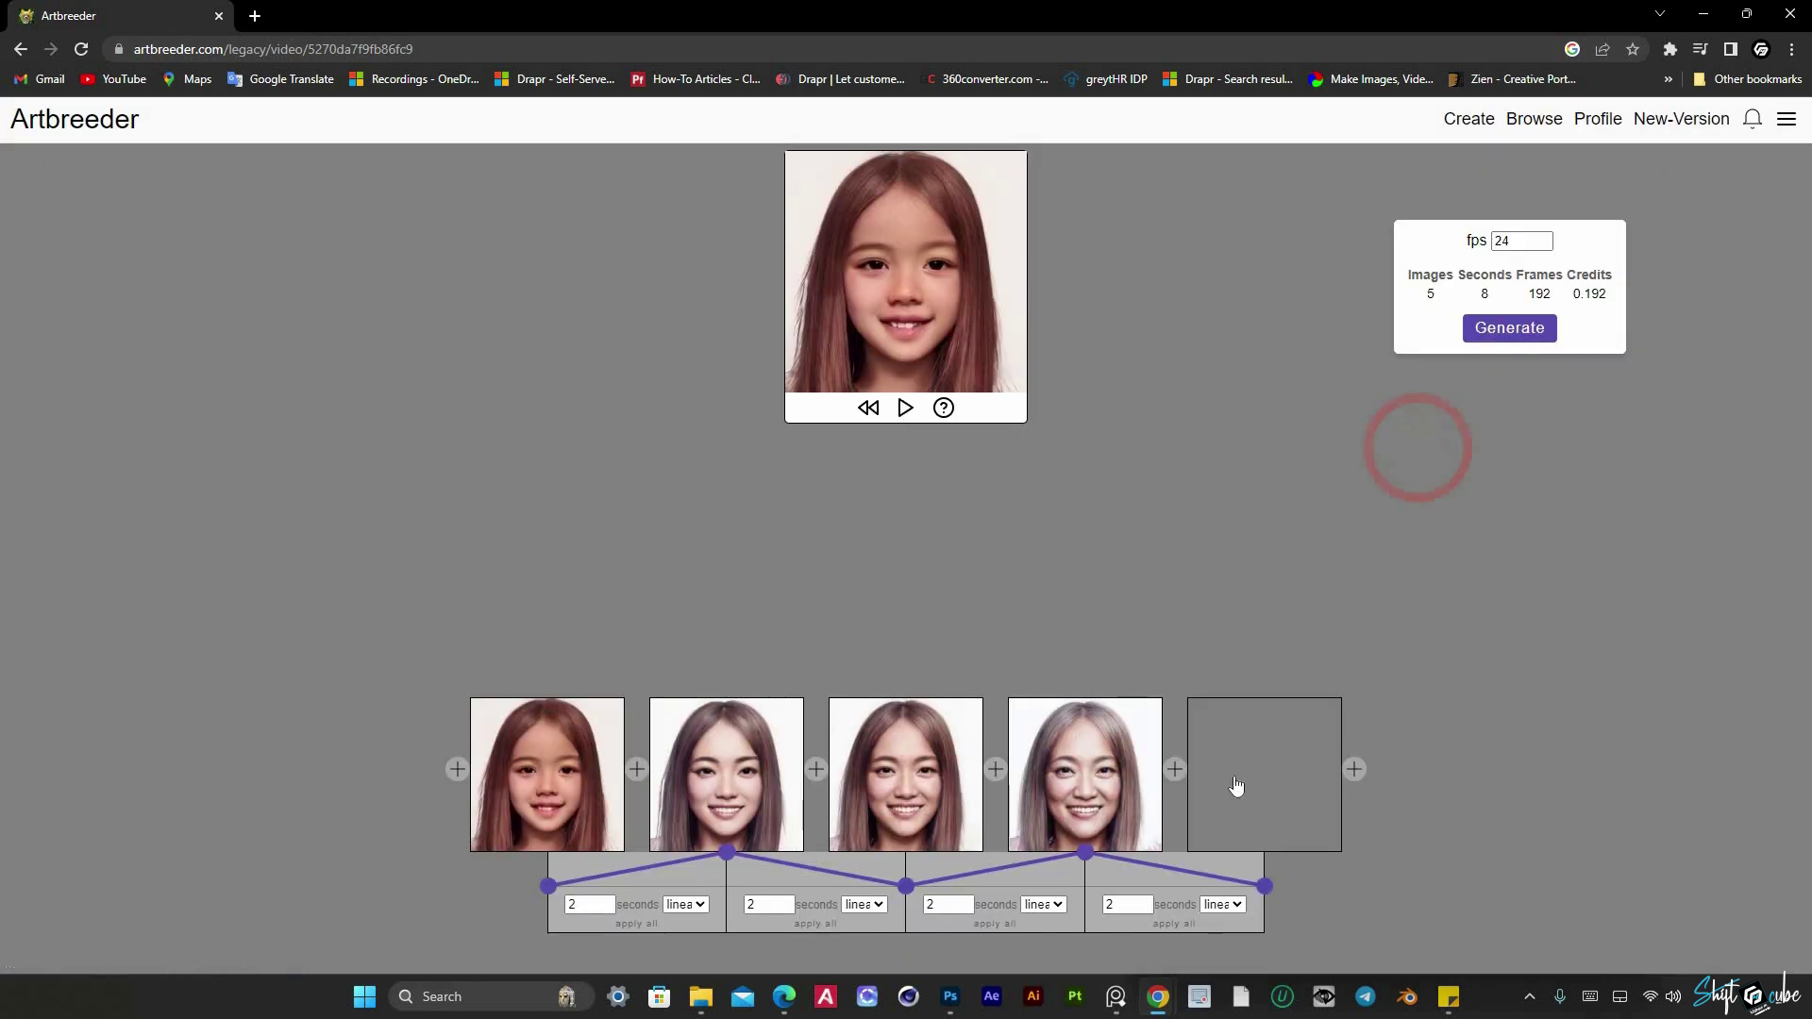
{"action": "scroll", "scroll_direction": "up", "scroll_amount": 3}
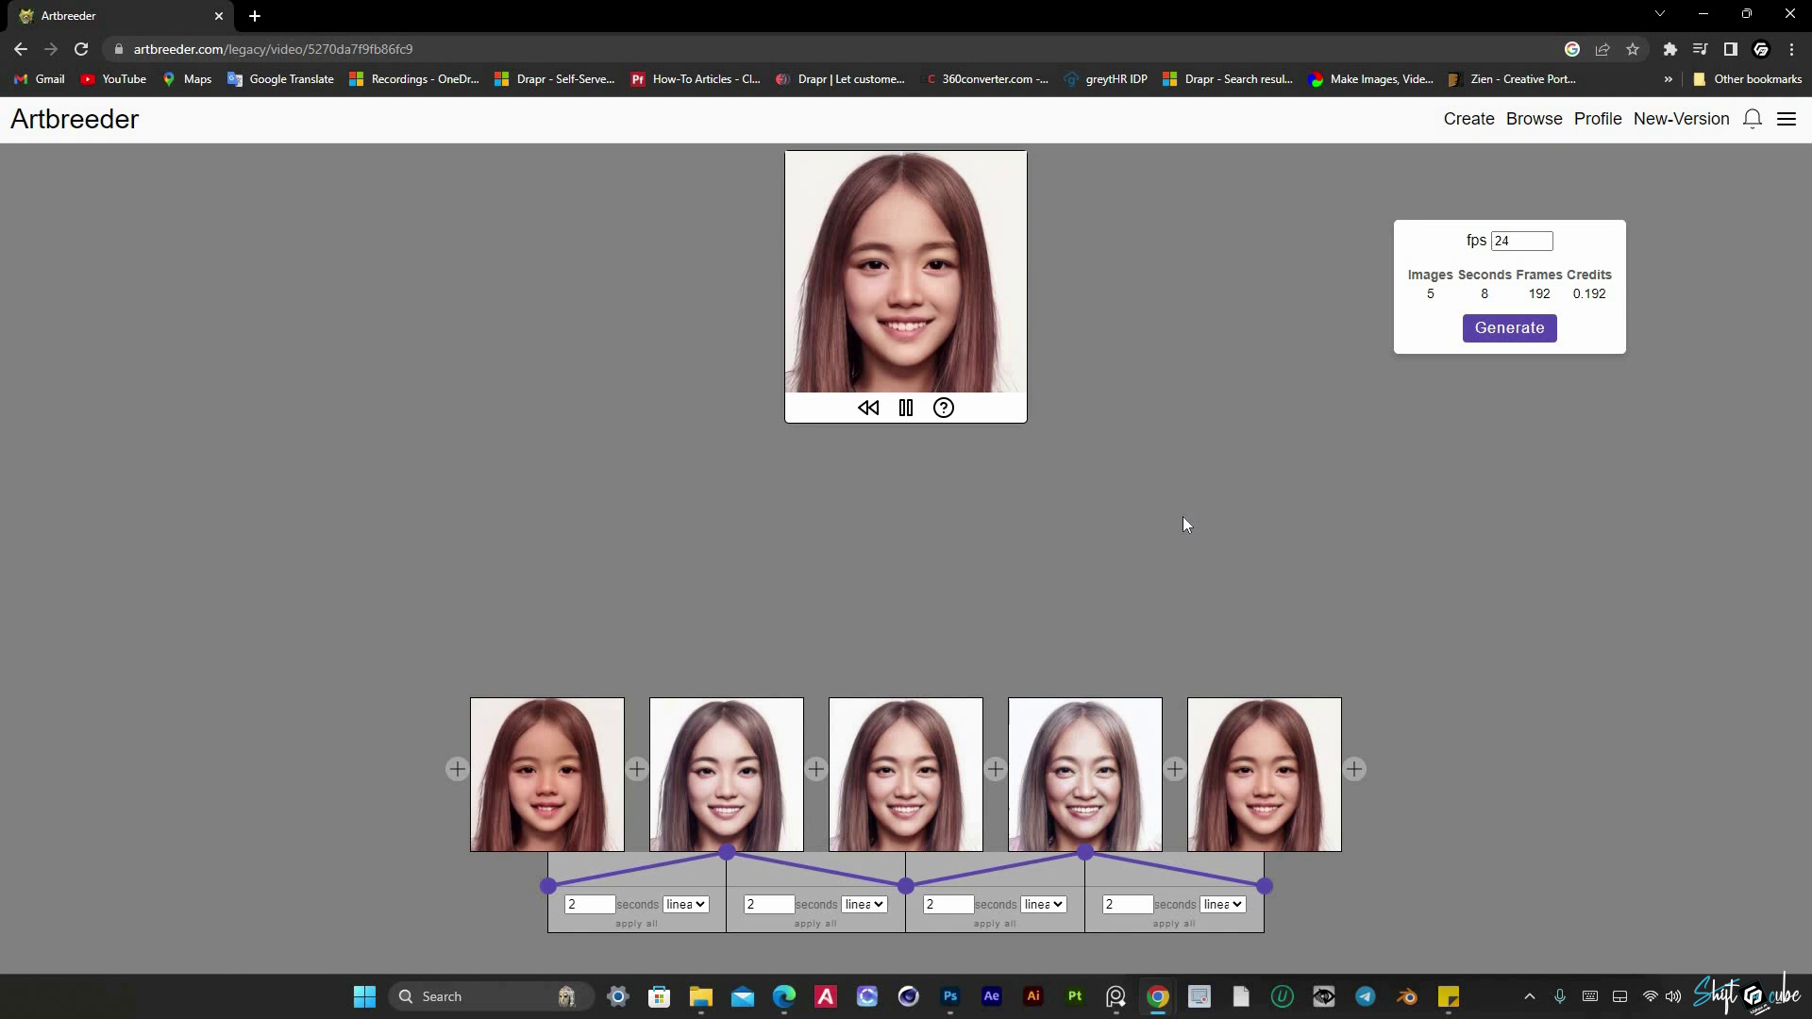
{"action": "scroll", "scroll_direction": "down", "scroll_amount": 3}
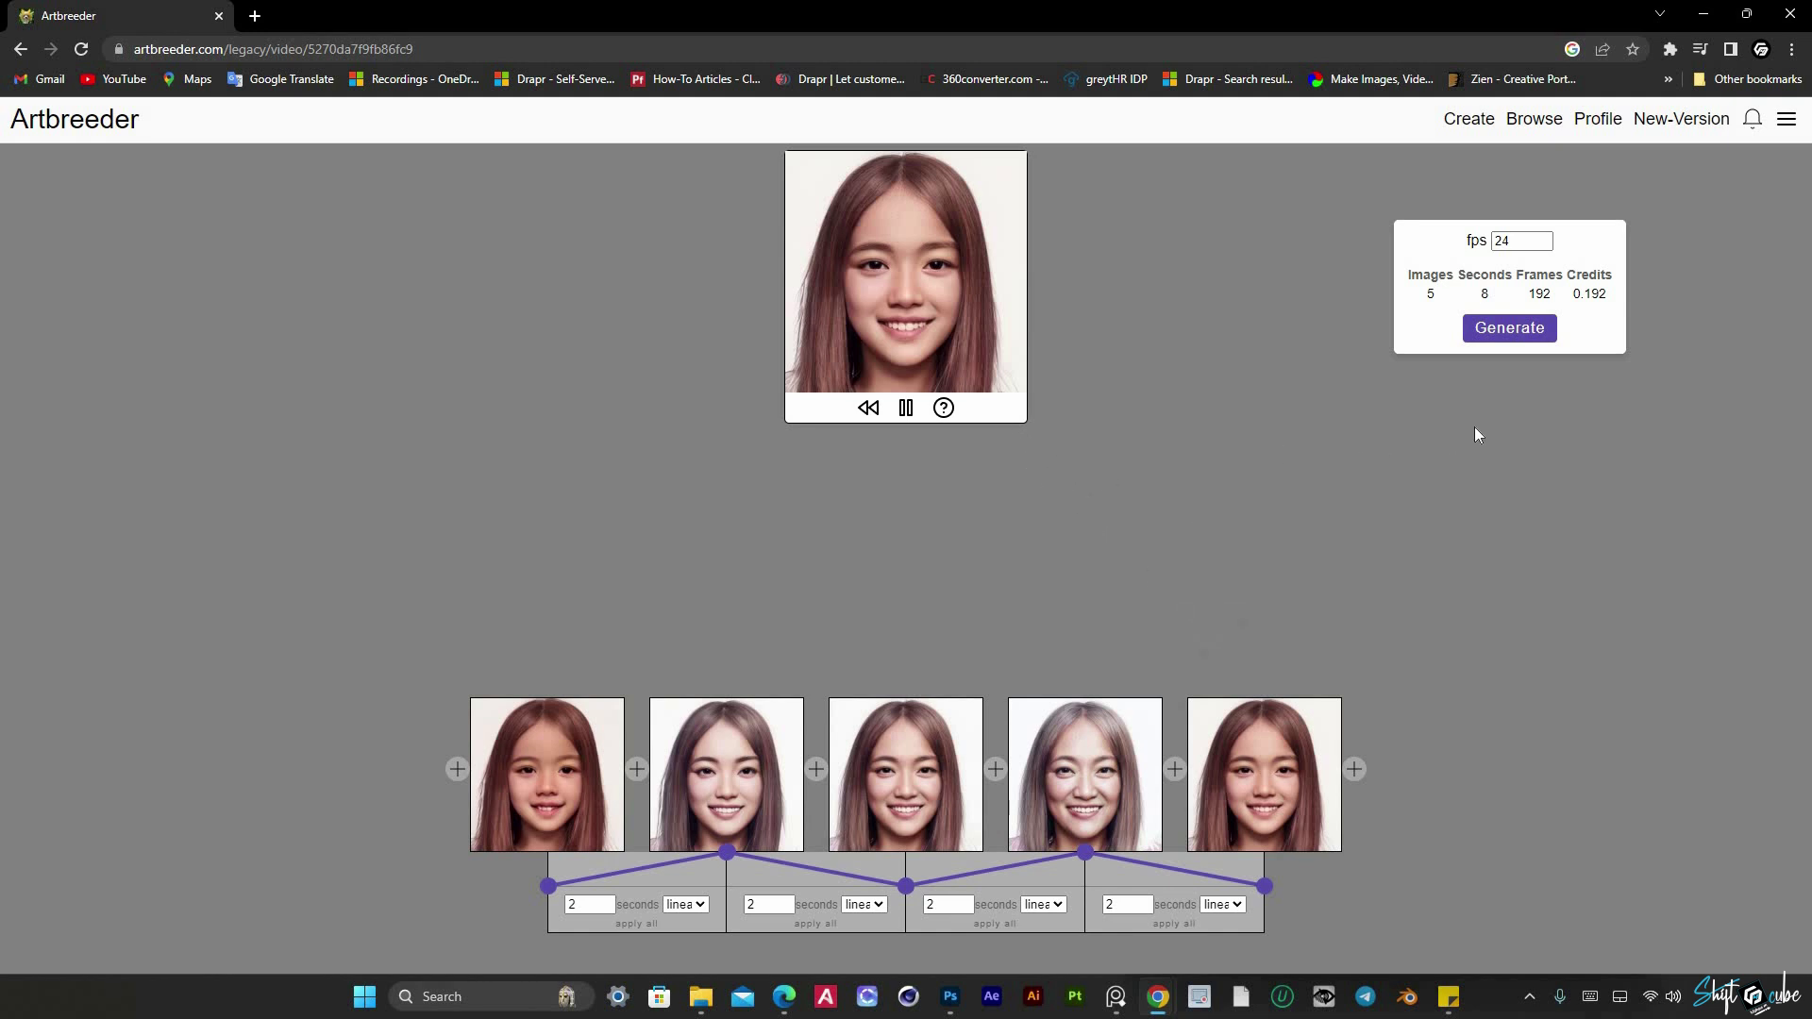